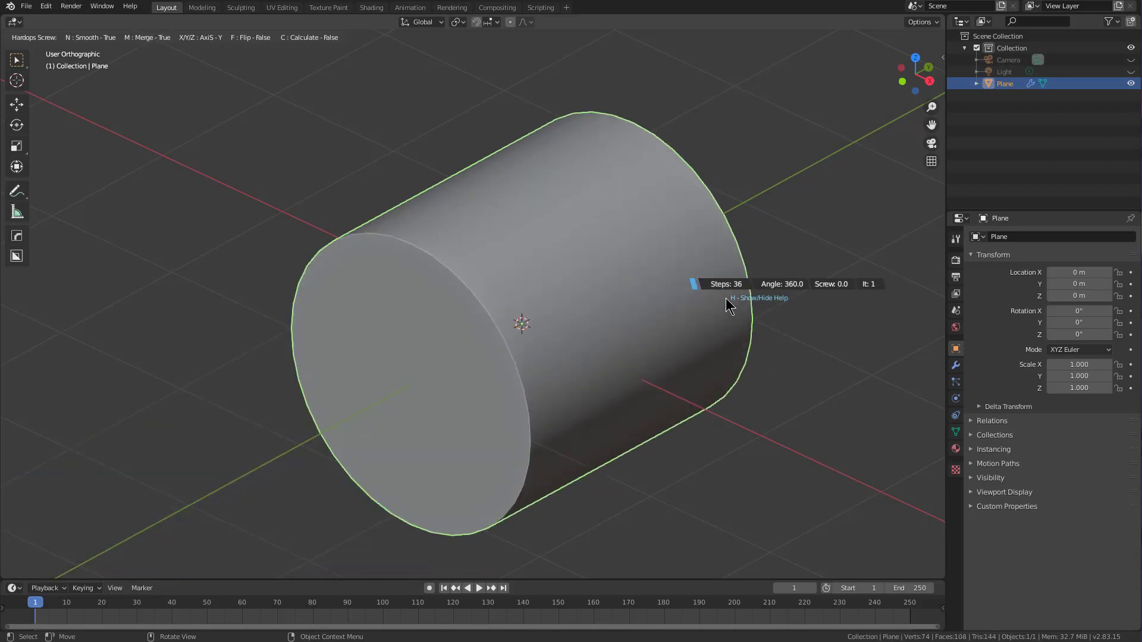
Step: Review the Screw tool's help overlay and cancel the revolve, restoring the flat plane
key("h")
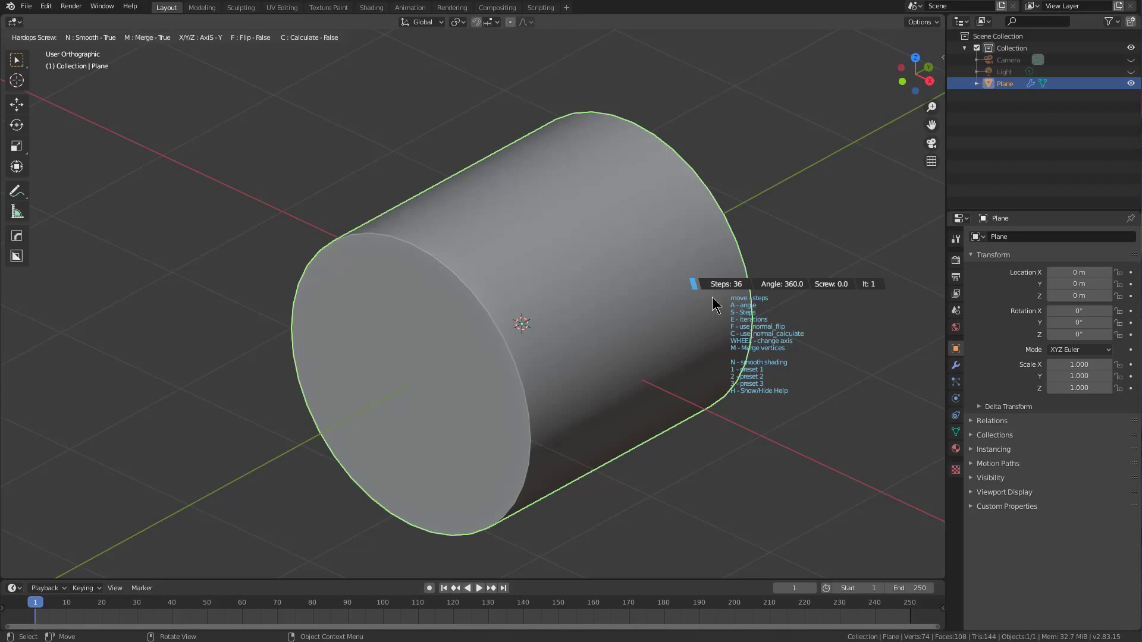
key("h")
right_click(576, 272)
Step: Sharpen the plane with Hard Ops Sharpen from the Q menu
middle_click(567, 277)
key("q")
key("q")
left_click(608, 292)
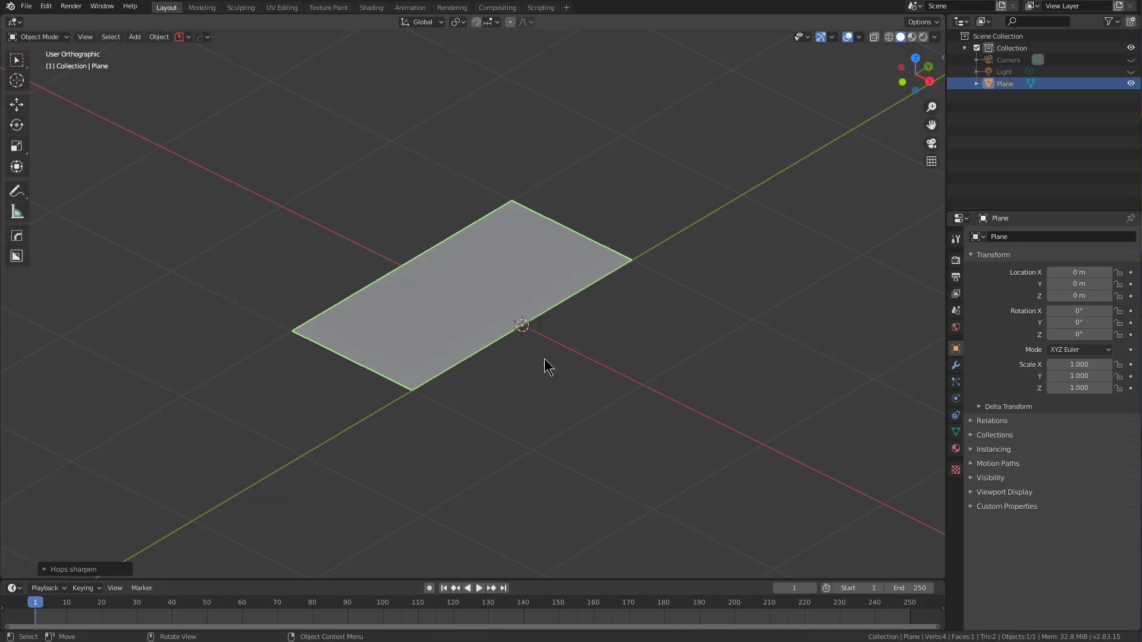
Step: Review the Sharpen redo panel, leaving sharpness at 30° and auto smooth at 60°
middle_click(545, 365)
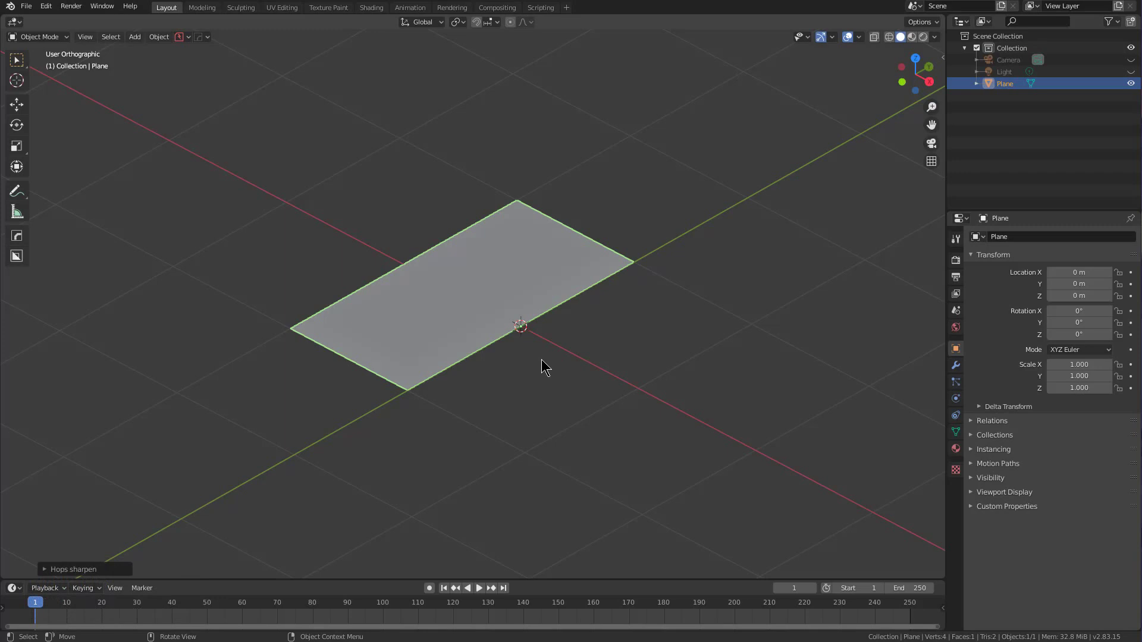
key("F9")
left_click(569, 367)
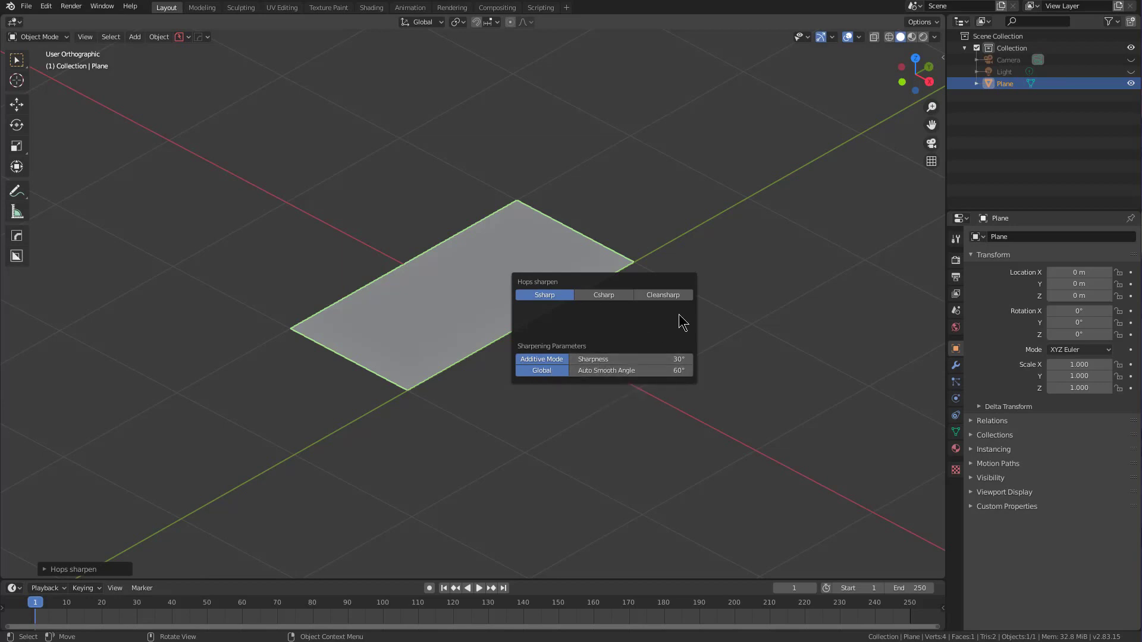
left_click(548, 297)
Step: Orbit the view around the sharpened plane
middle_click(541, 301)
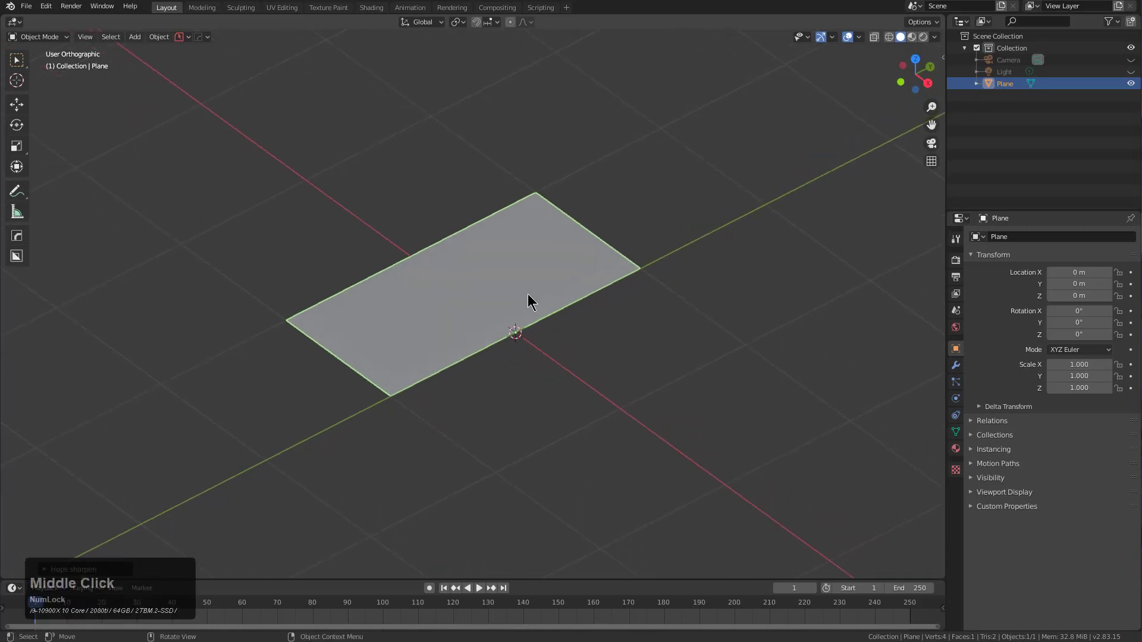
middle_click(501, 303)
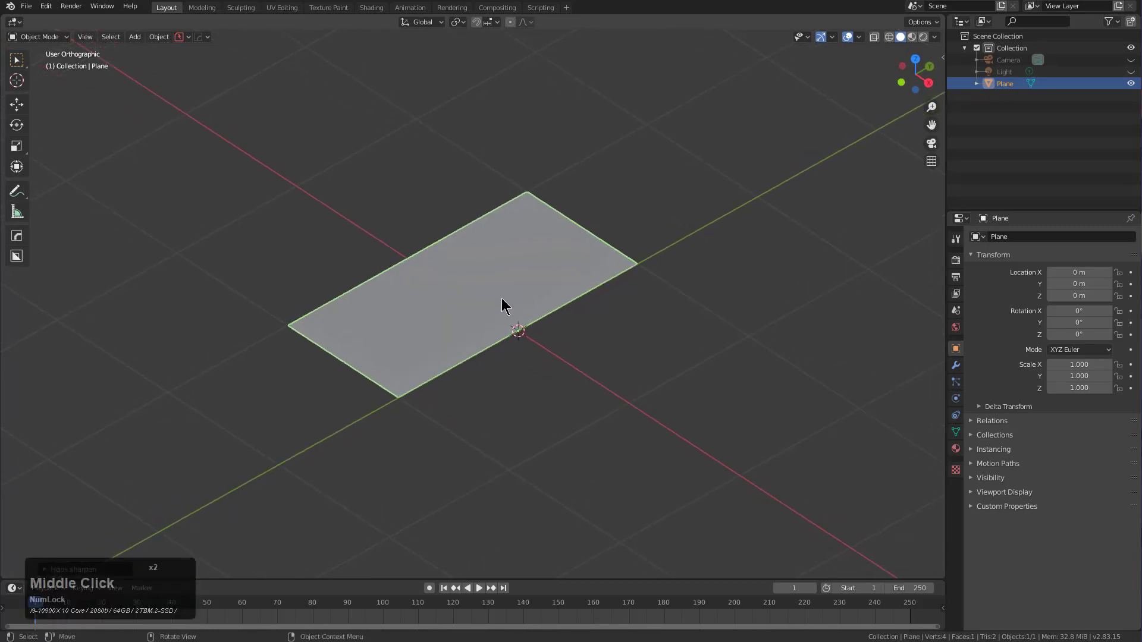
middle_click(507, 304)
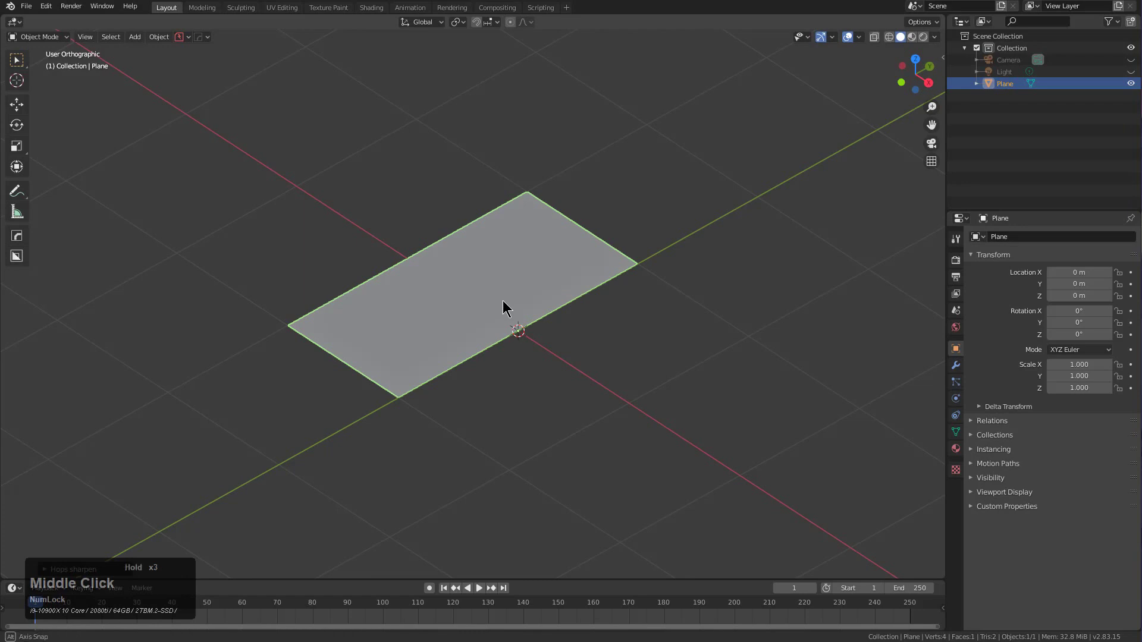
middle_click(507, 307)
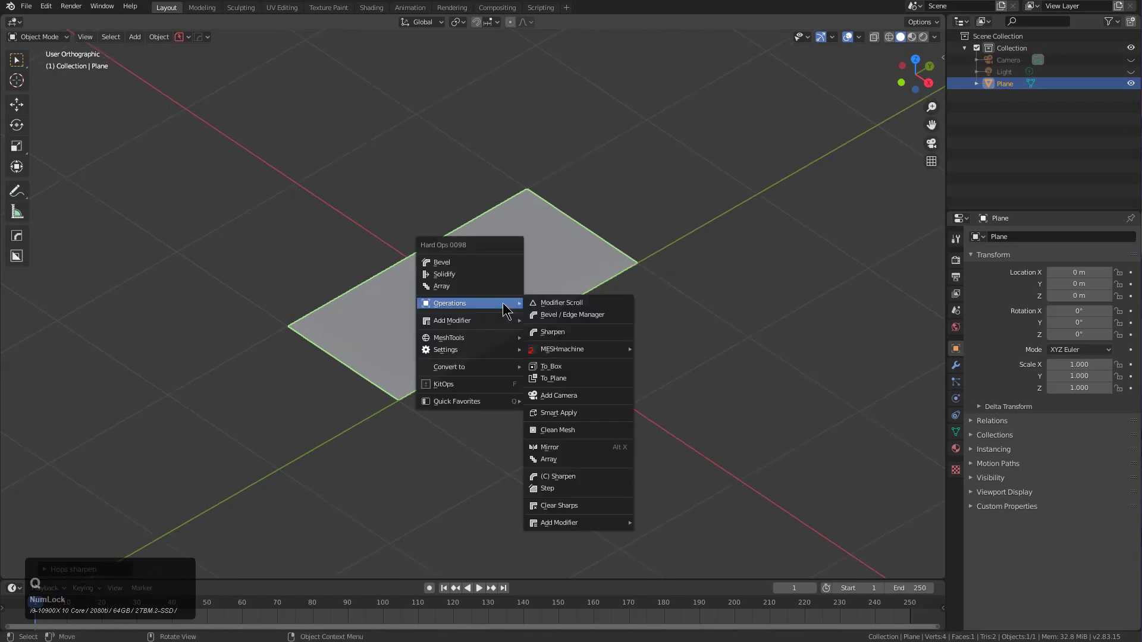
Step: Dismiss the operations list, orbit to a steeper angle and reopen the Hard Ops Q menu
left_click(552, 340)
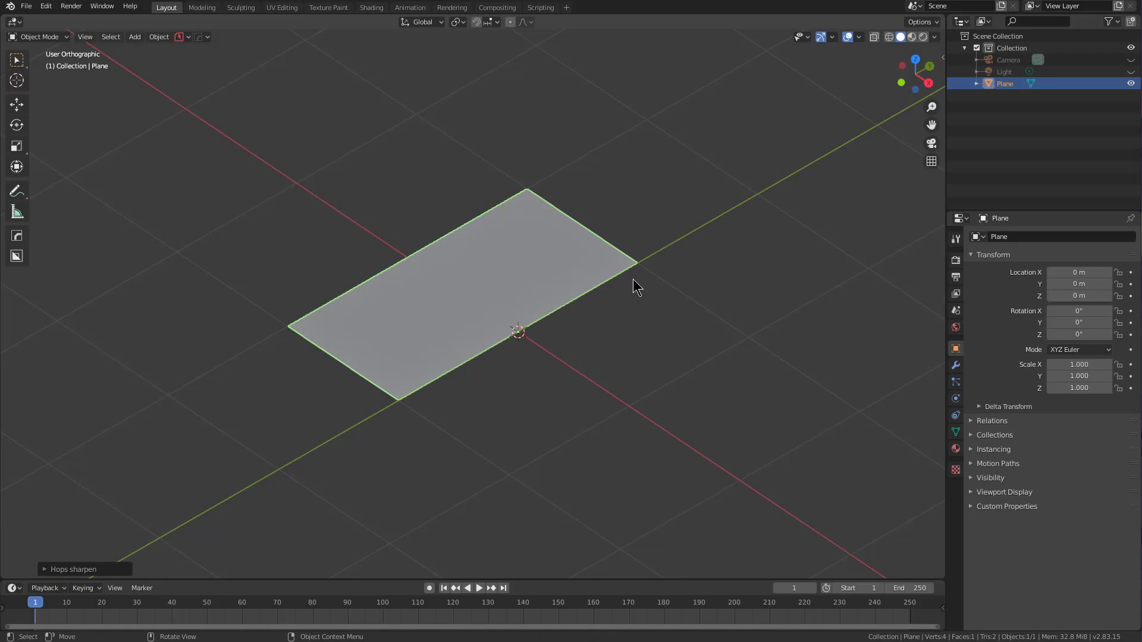
left_click(637, 281)
middle_click(634, 283)
scroll("down", 3)
middle_click(481, 313)
key("q")
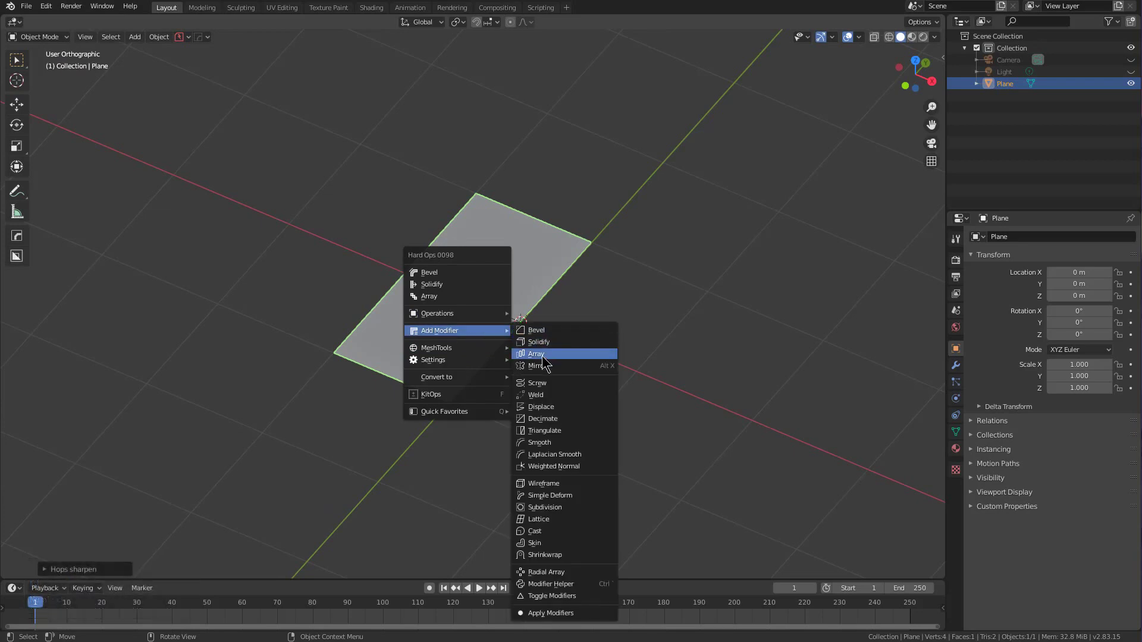
Step: Add a Hard Ops array to the plane and finish it with the X offset lowered to about 1.23
left_click(544, 355)
scroll("up", 3)
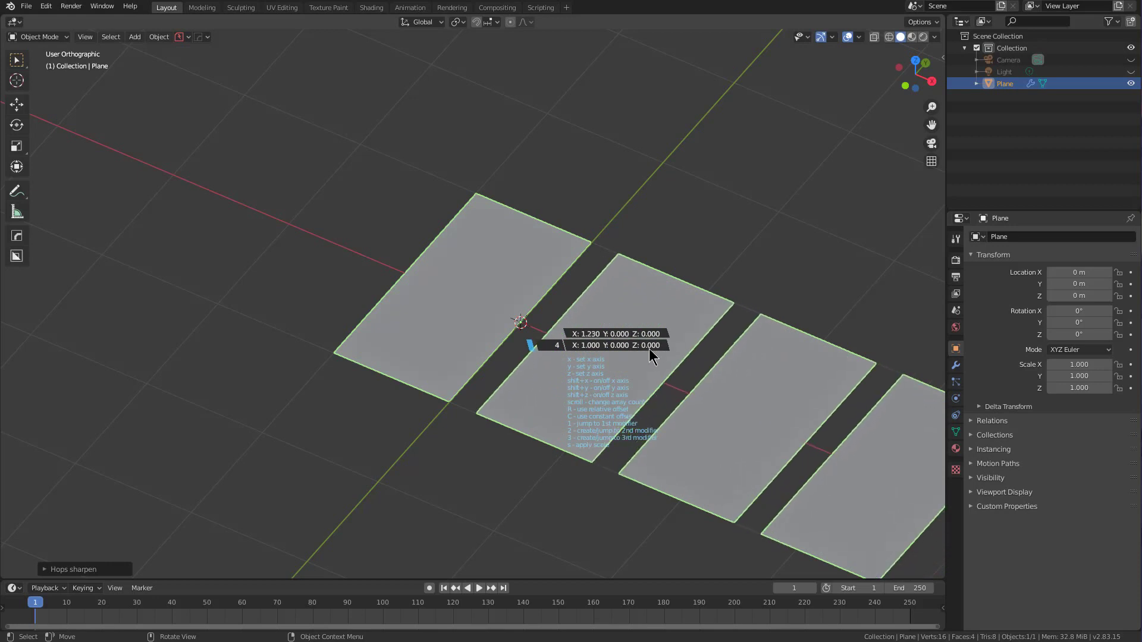
right_click(650, 357)
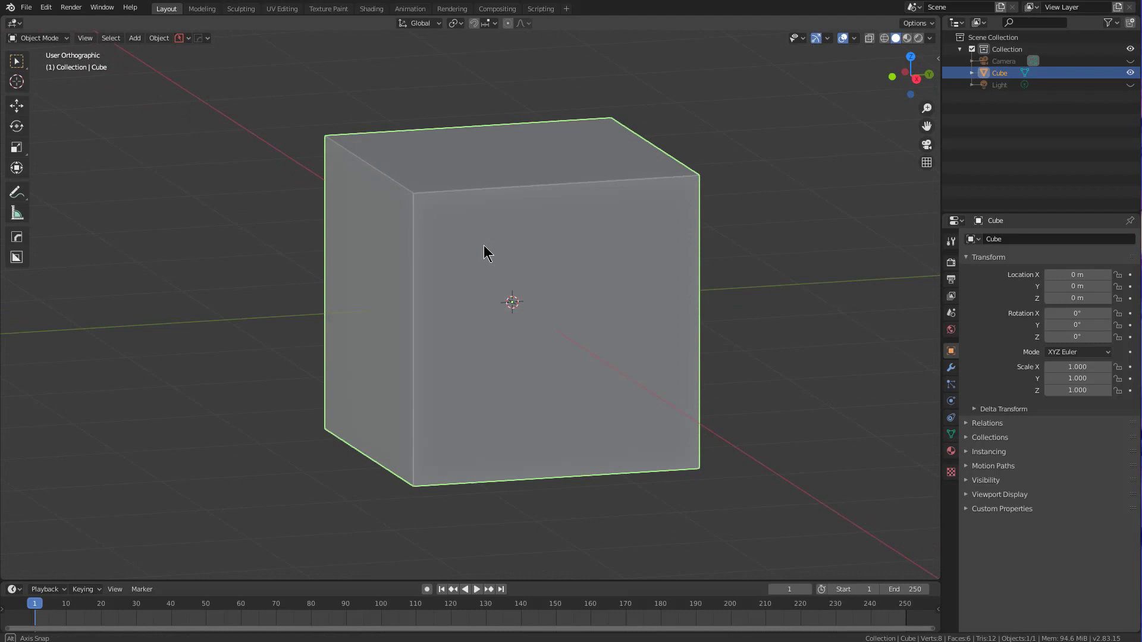
Step: Orbit and zoom the view to inspect the cube from above
scroll("down", 3)
middle_click(530, 280)
scroll("down", 3)
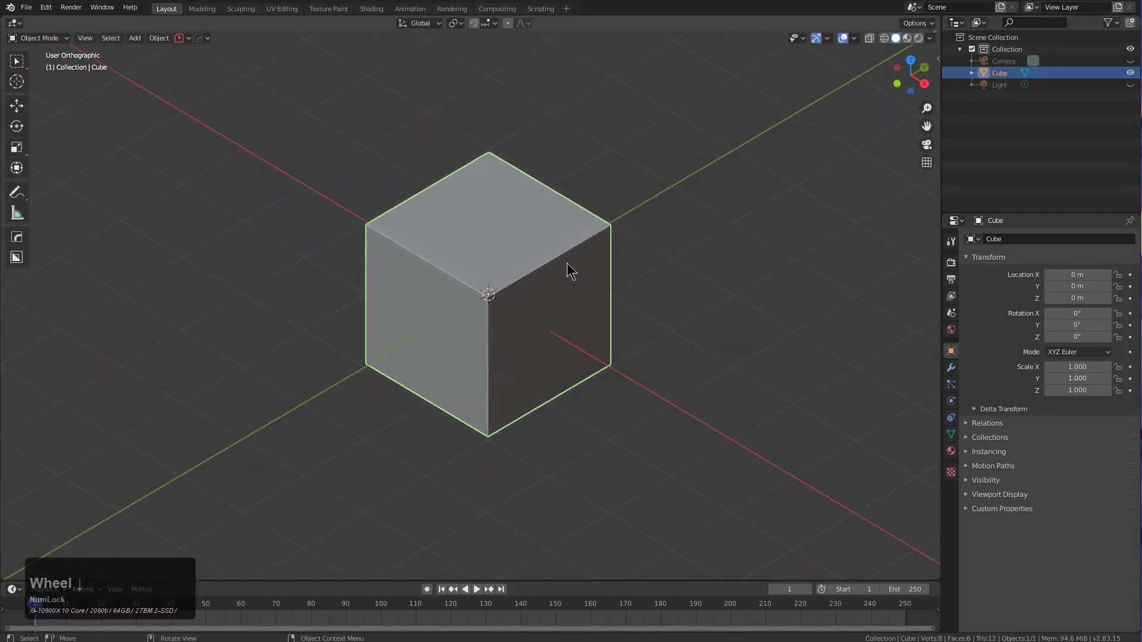
middle_click(569, 264)
Step: Start a Hard Ops bevel on the cube and review its help overlay and modifier list
key("q")
left_click(558, 273)
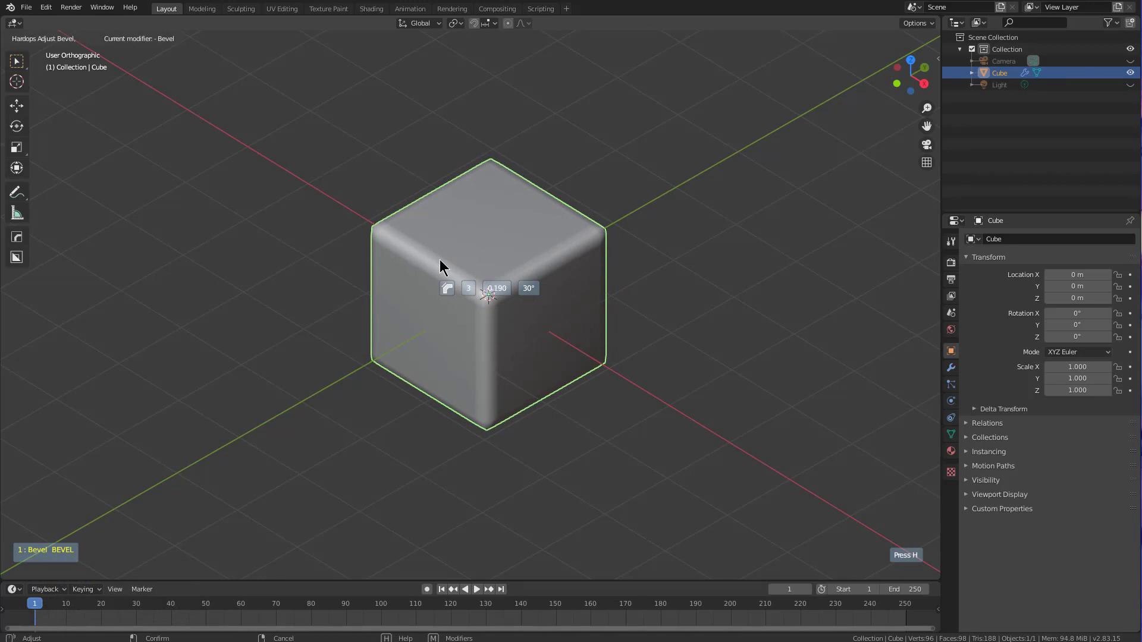
key("`")
key("`")
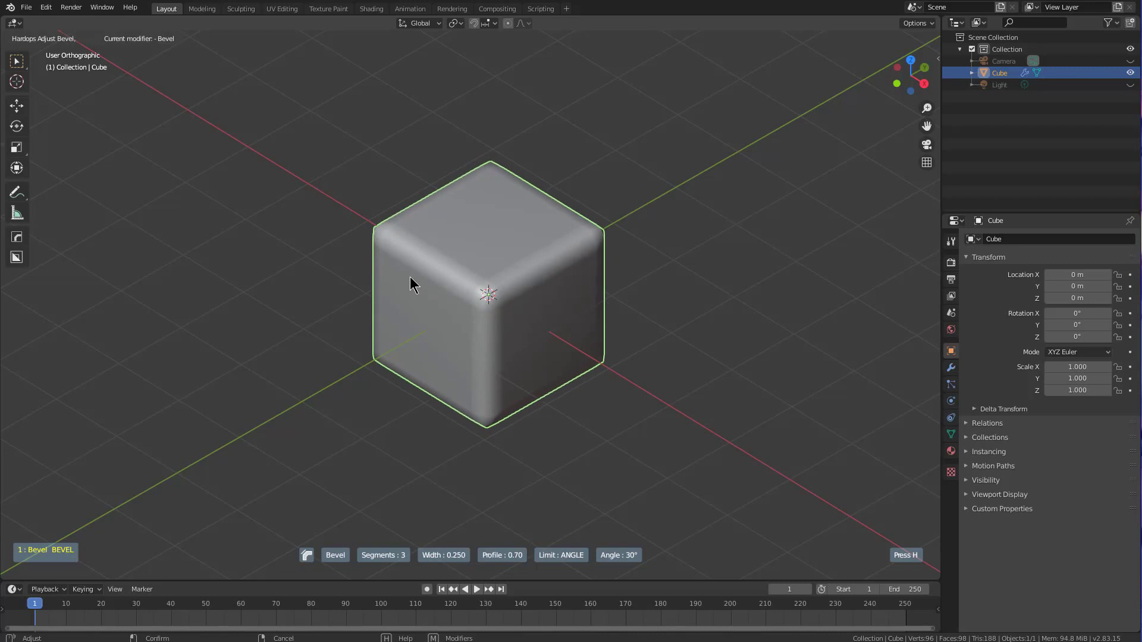
key("h")
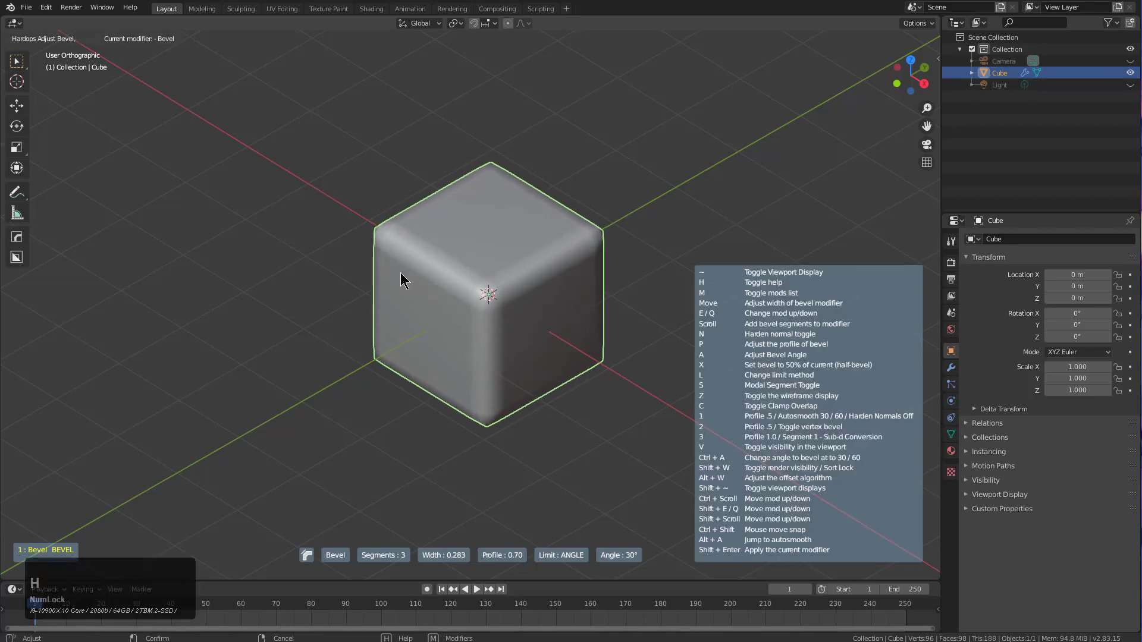
key("`")
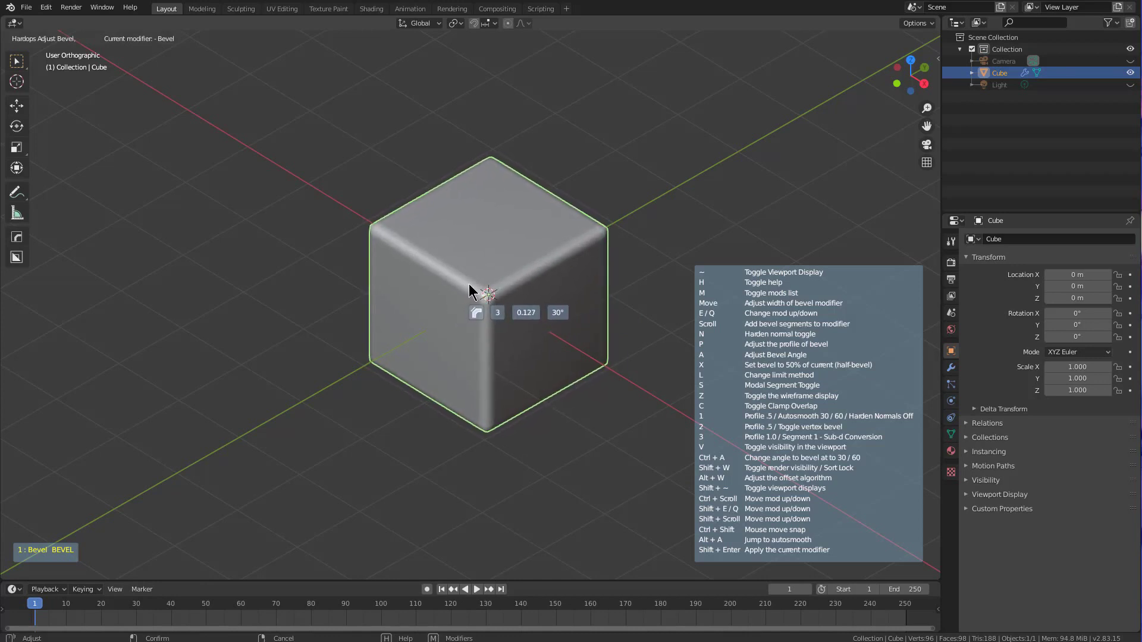
key("h")
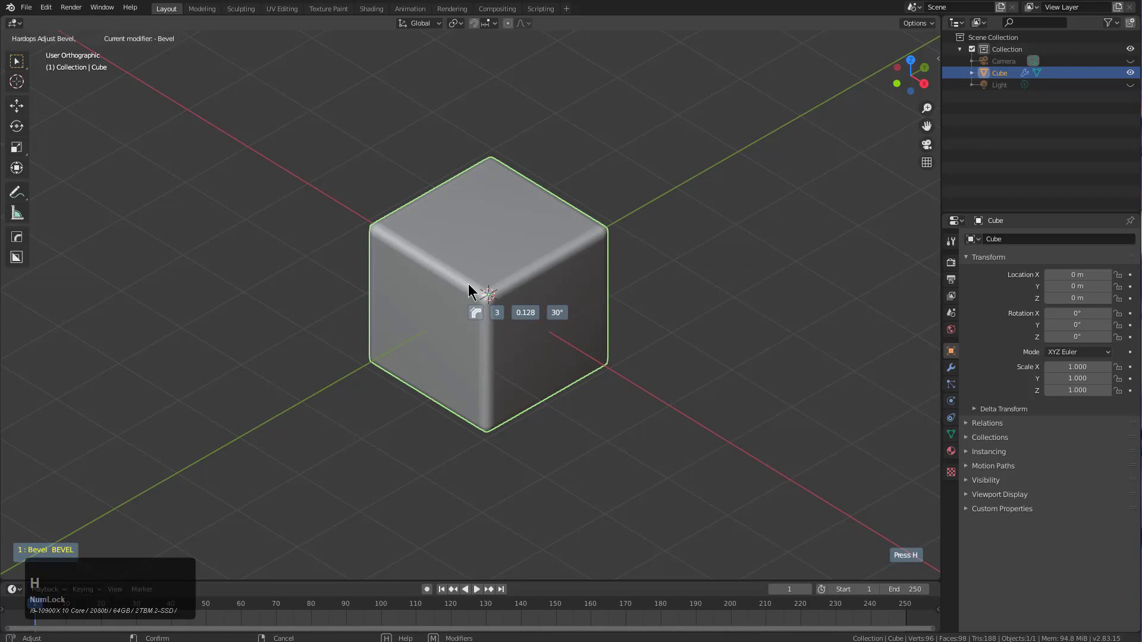
key("m")
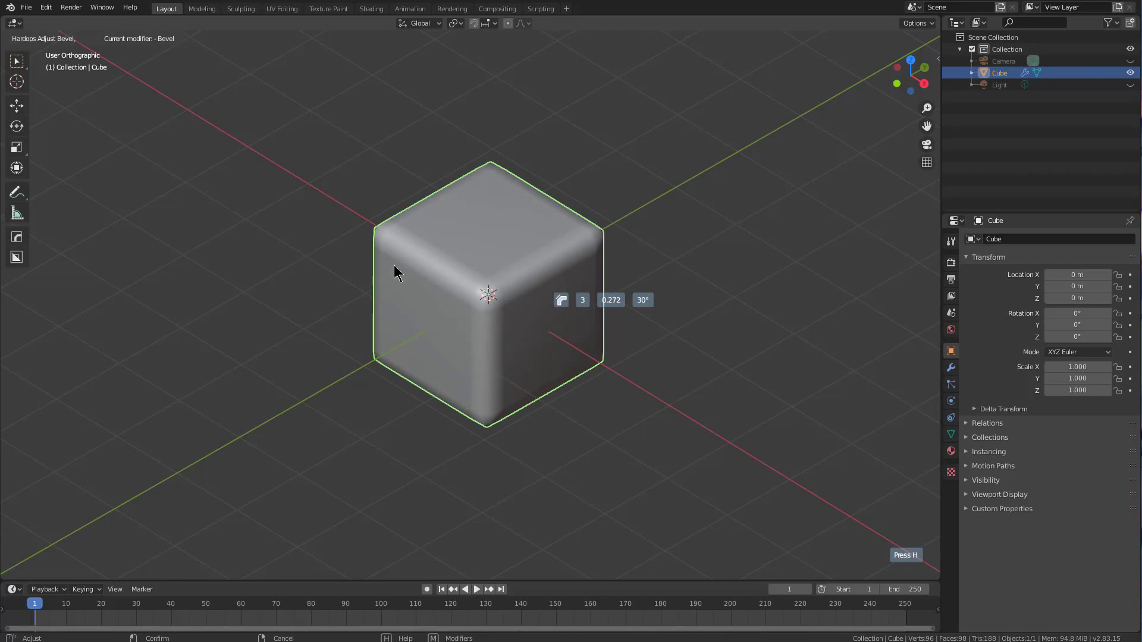
key("h")
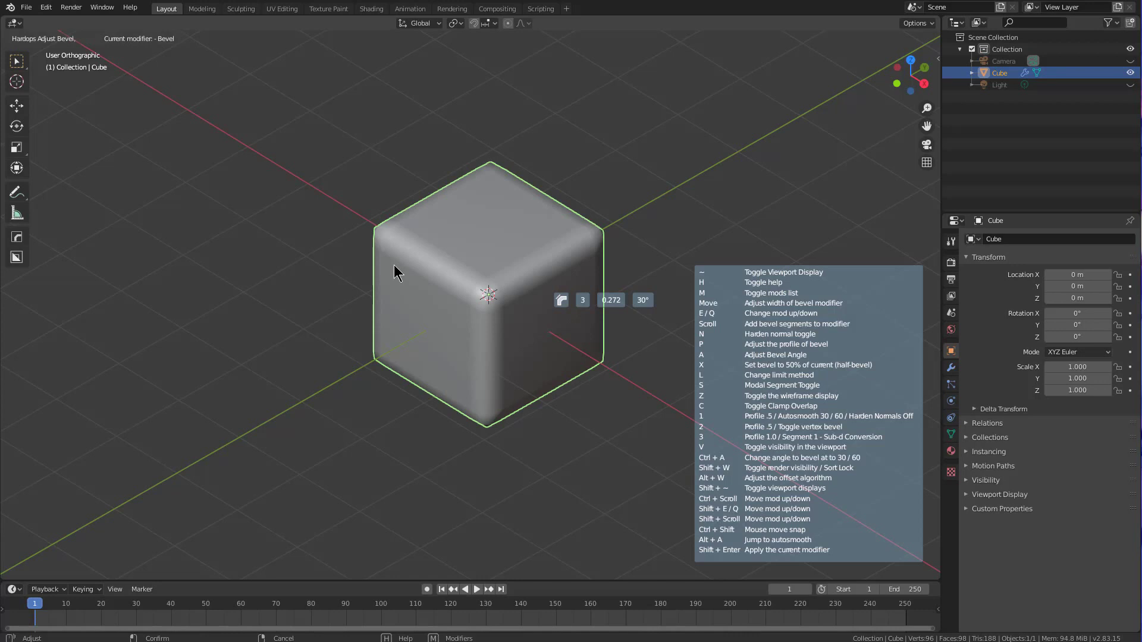
key("h")
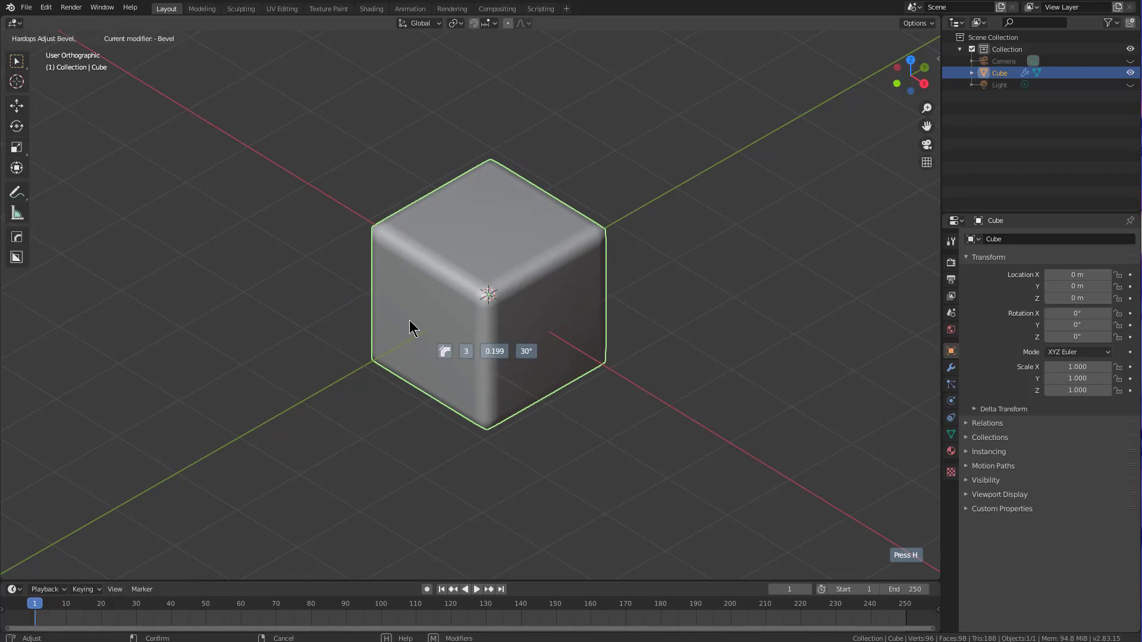
Step: Preview varying bevel widths and segment counts, then cancel so the cube stays sharp-edged
left_click_drag(386, 323, 397, 325)
middle_click(409, 340)
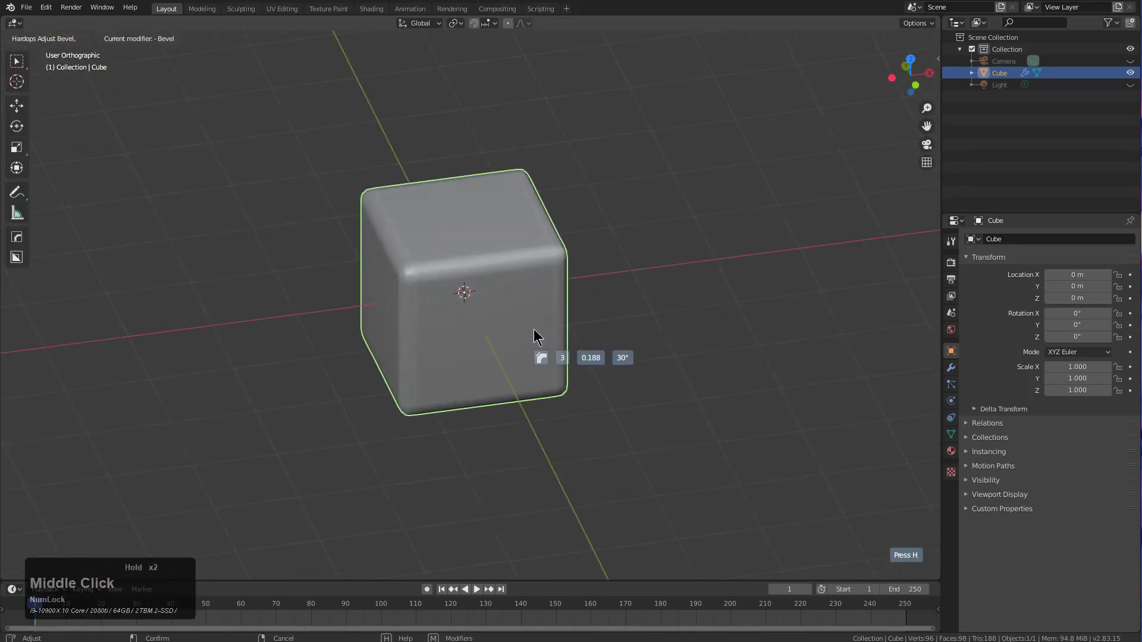
middle_click(549, 327)
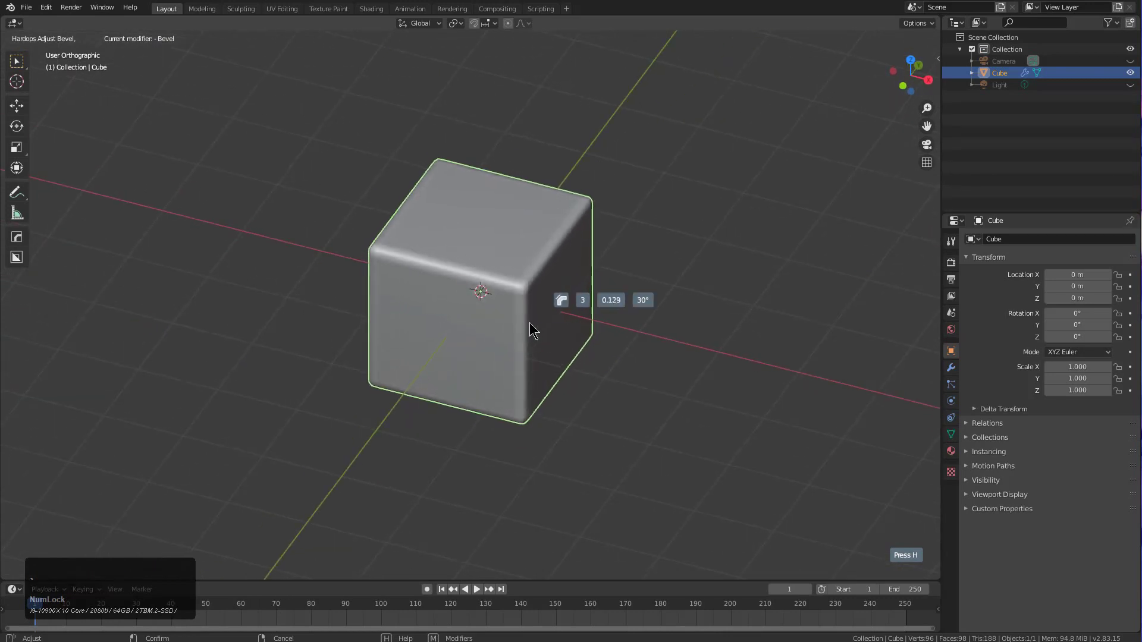
scroll("down", 3)
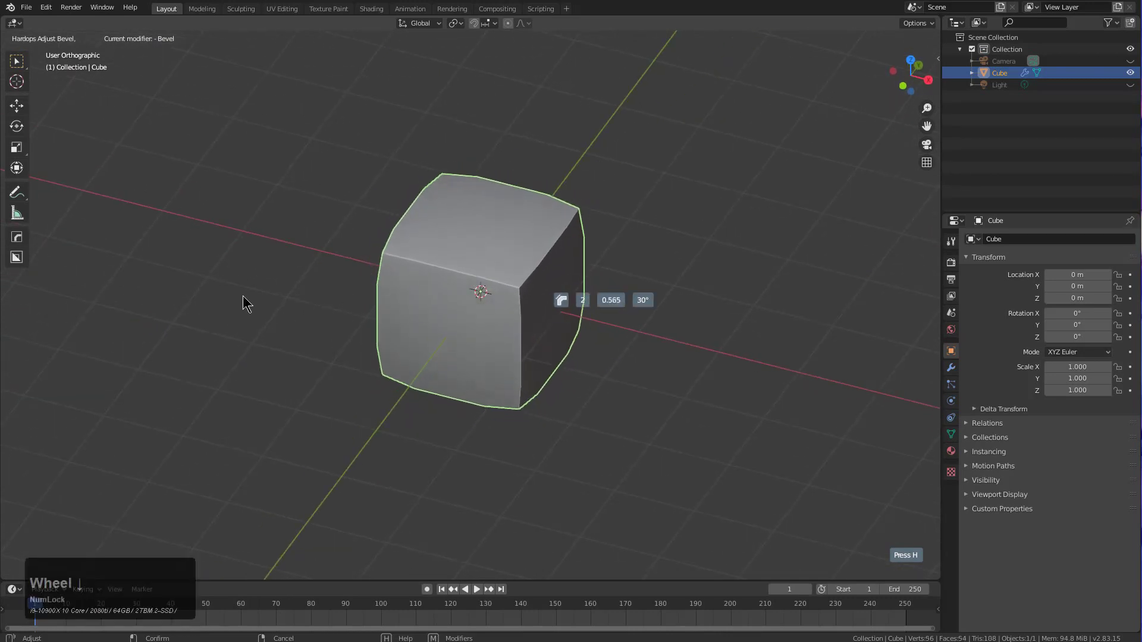
scroll("up", 3)
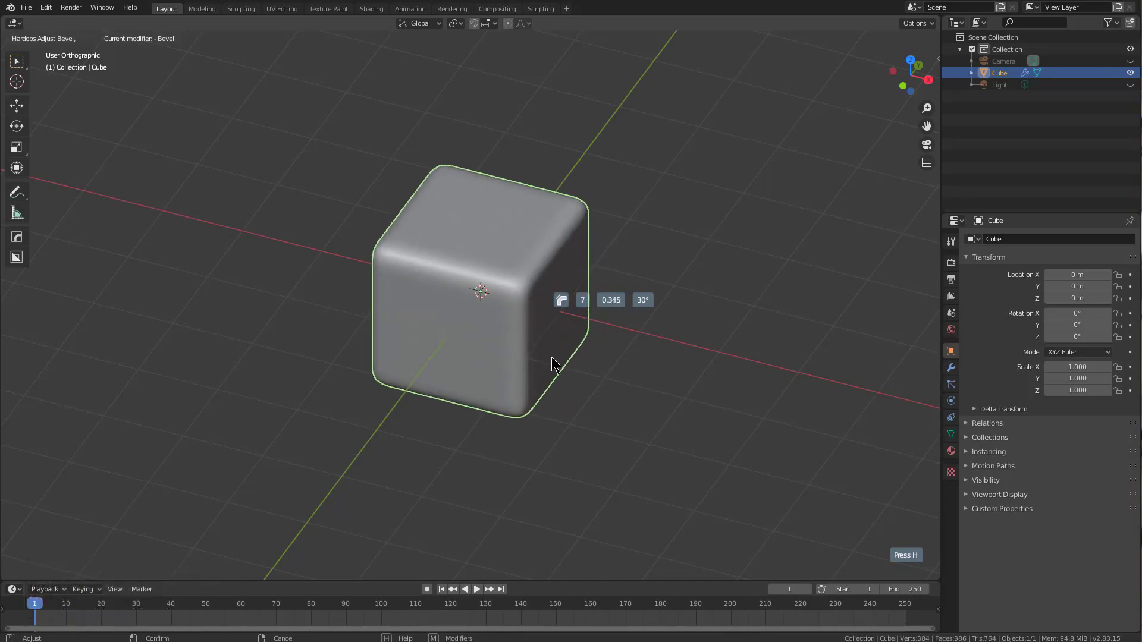
middle_click(658, 353)
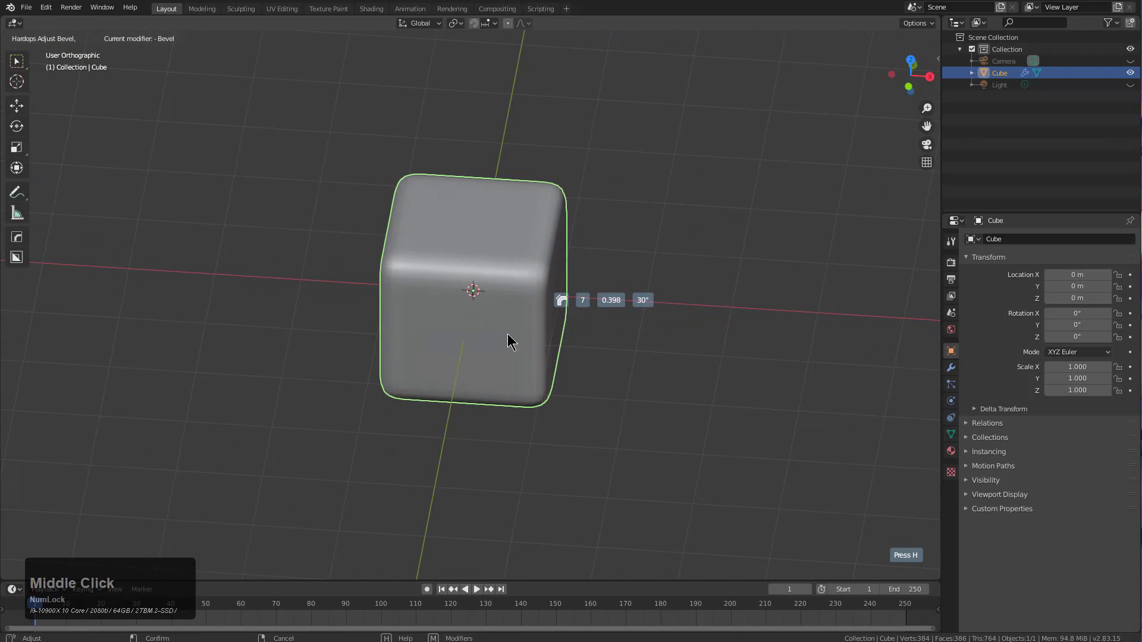
right_click(504, 336)
middle_click(441, 347)
scroll("down", 3)
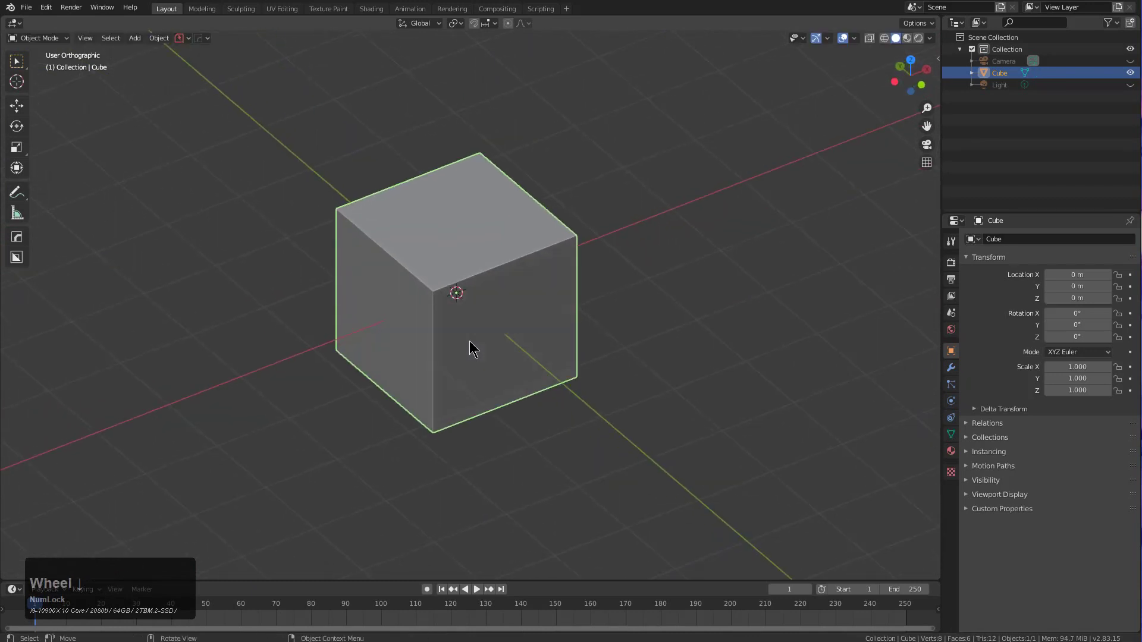
middle_click(485, 347)
scroll("down", 3)
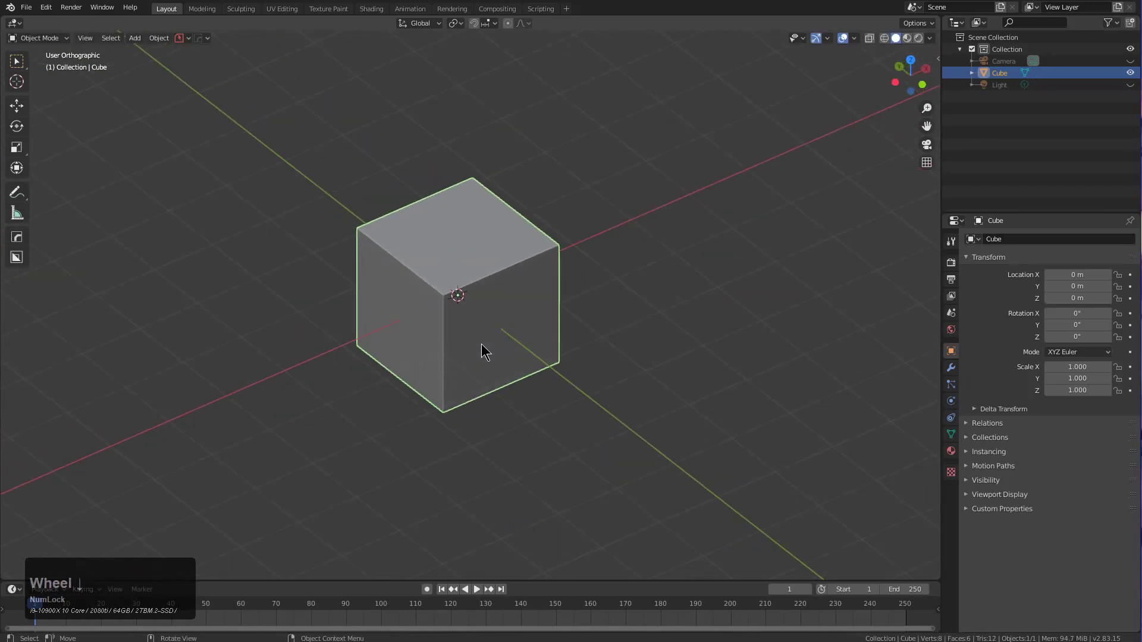
key("q")
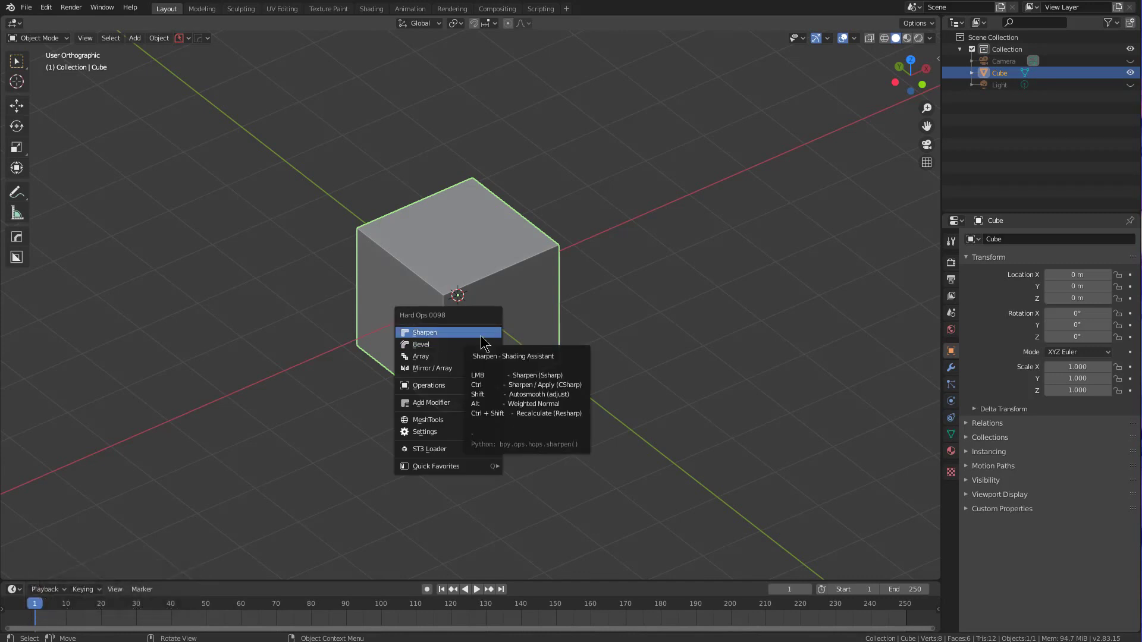
left_click(484, 339)
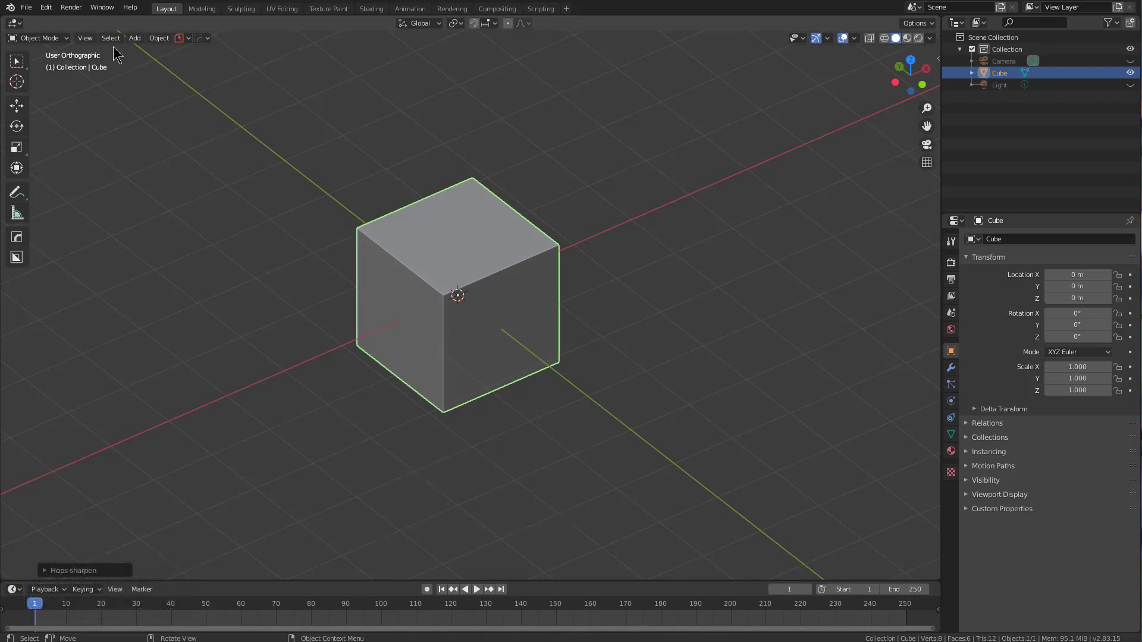
left_click(46, 13)
Step: Locate the Hard Ops 9 add-on's interface options in Preferences > Add-ons
left_click(107, 172)
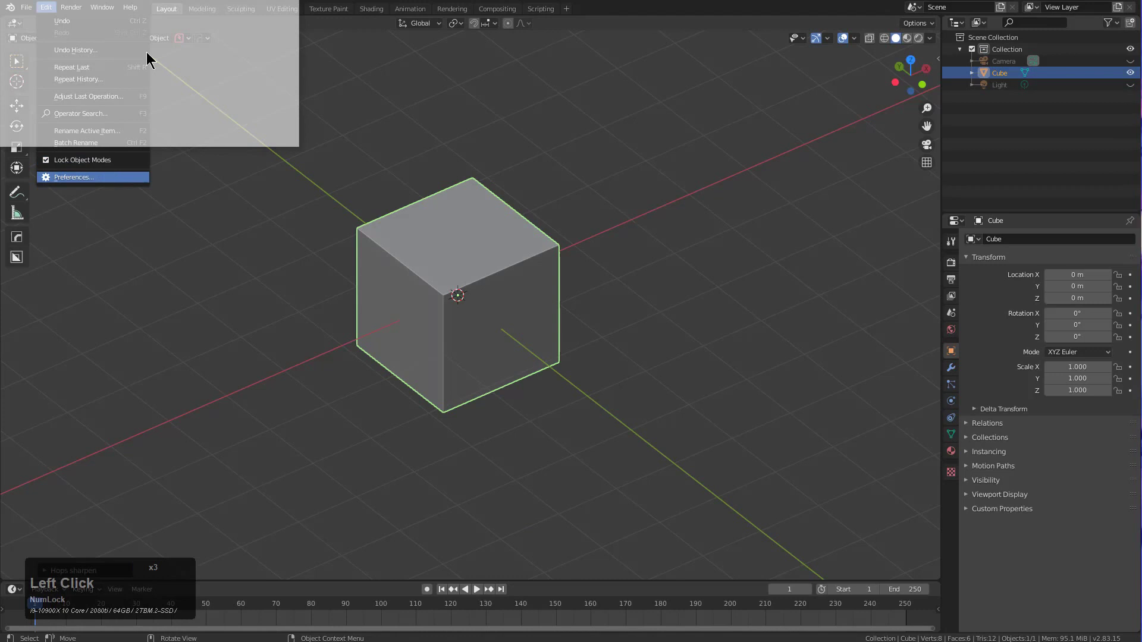
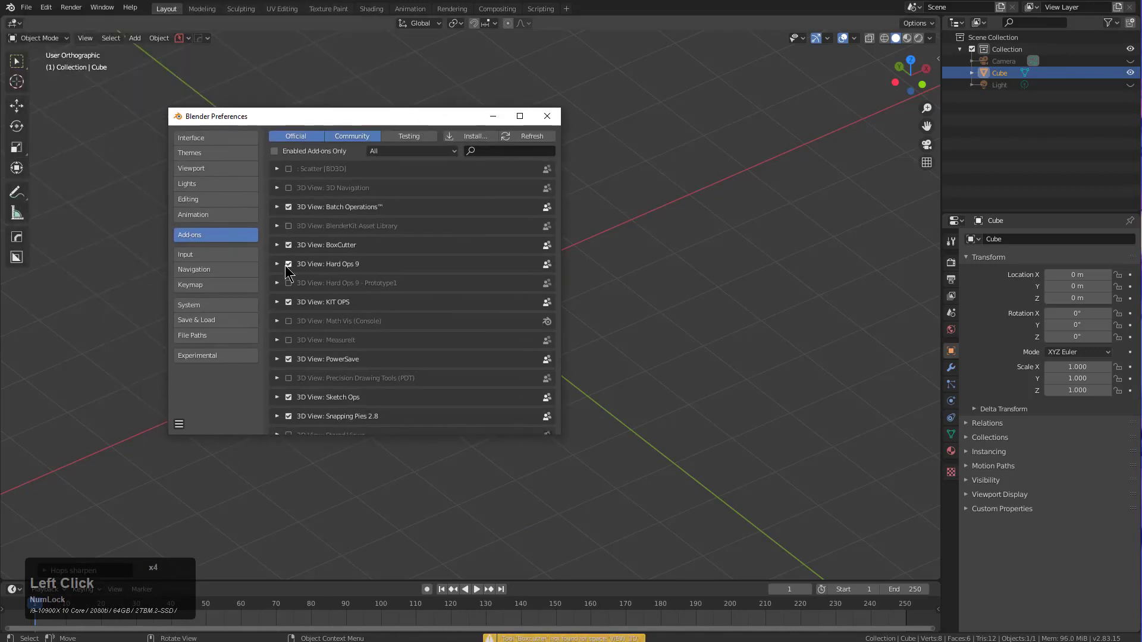
left_click(276, 267)
scroll("down", 3)
left_click(296, 382)
scroll("down", 3)
scroll("down", 3)
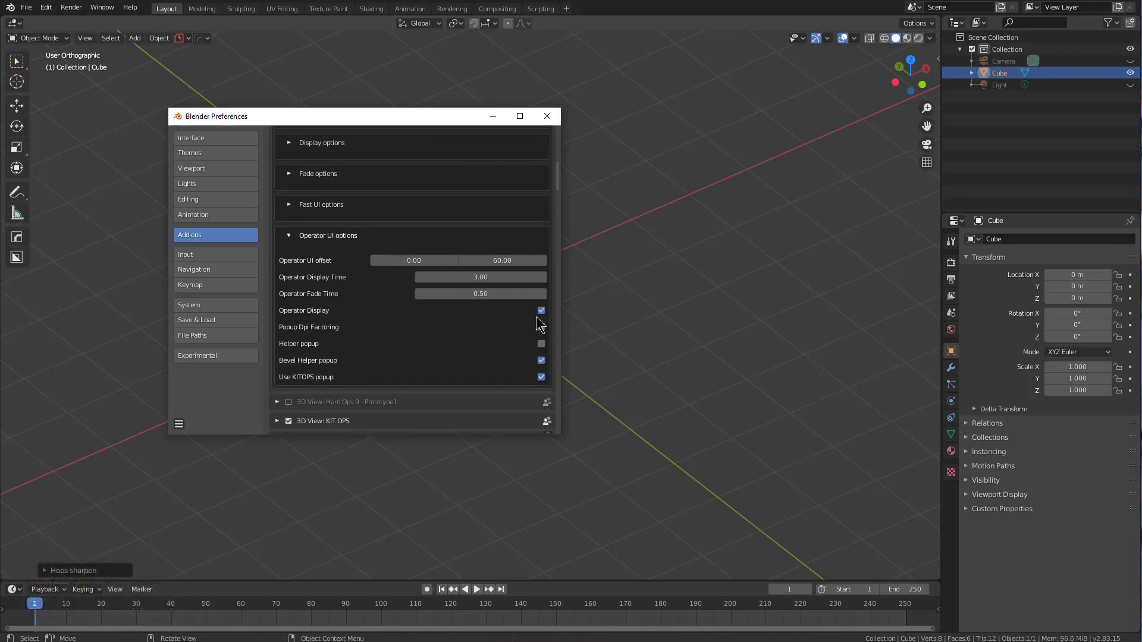
left_click(300, 244)
Step: Set Modal UI Display Method to 3 and close the Preferences window
scroll("up", 3)
left_click(297, 219)
left_click(296, 211)
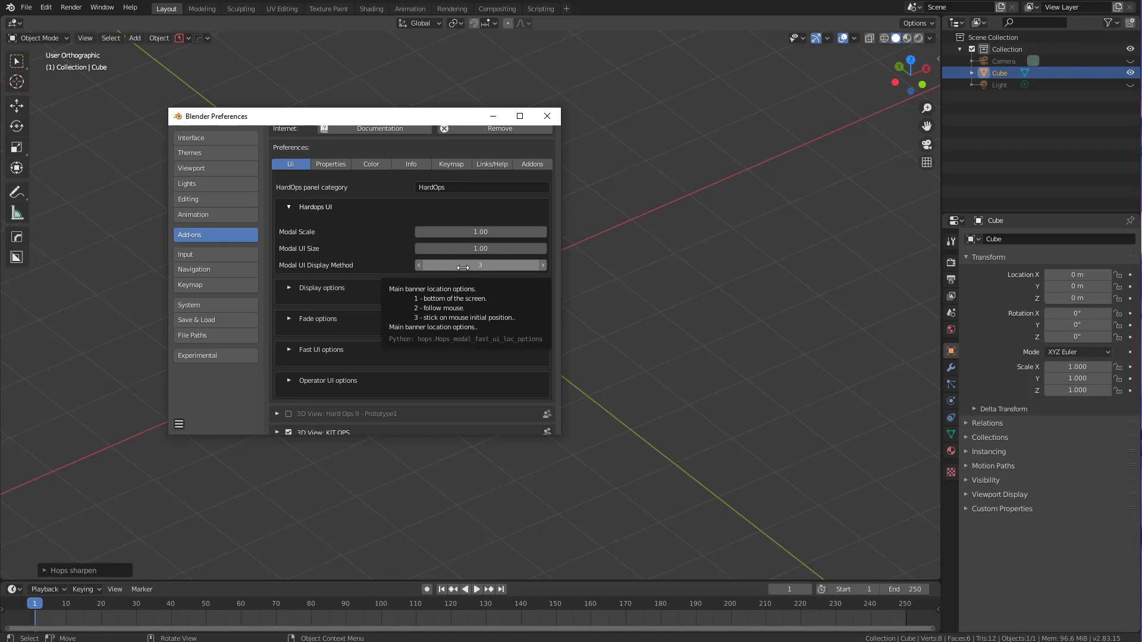
left_click(277, 212)
left_click(291, 213)
left_click(548, 110)
middle_click(455, 271)
scroll("down", 3)
middle_click(463, 279)
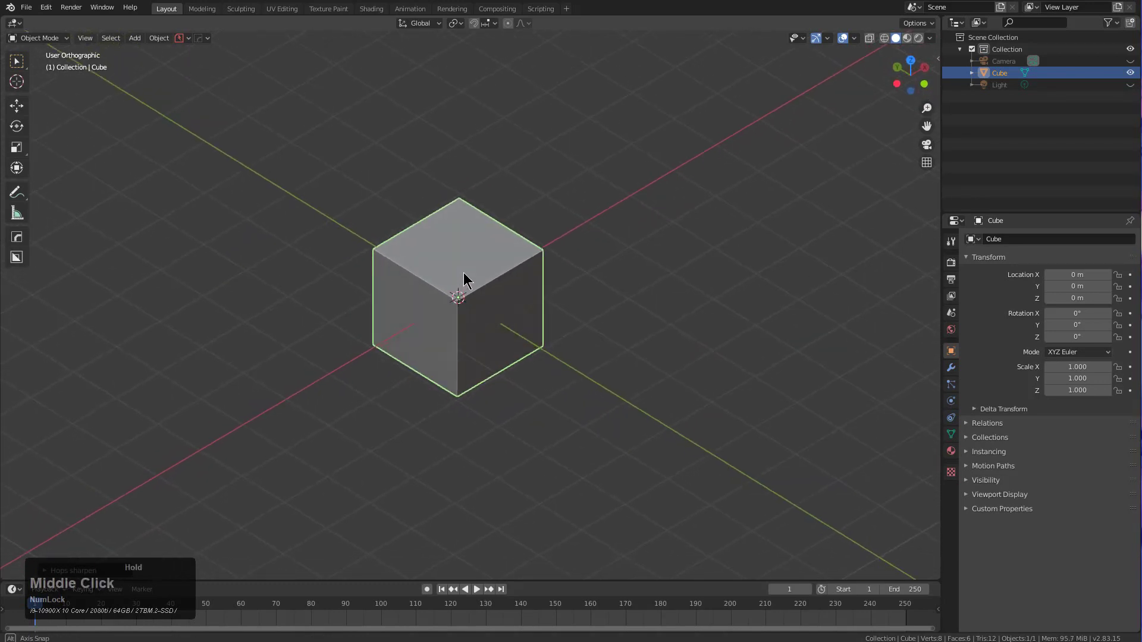
middle_click(468, 275)
scroll("up", 3)
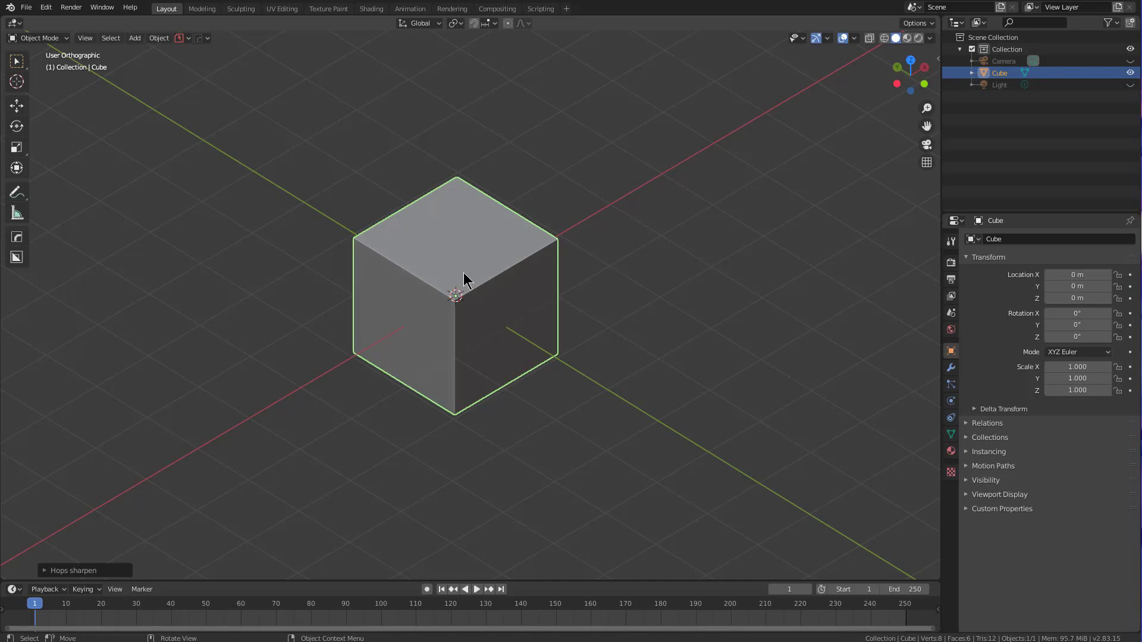
middle_click(467, 275)
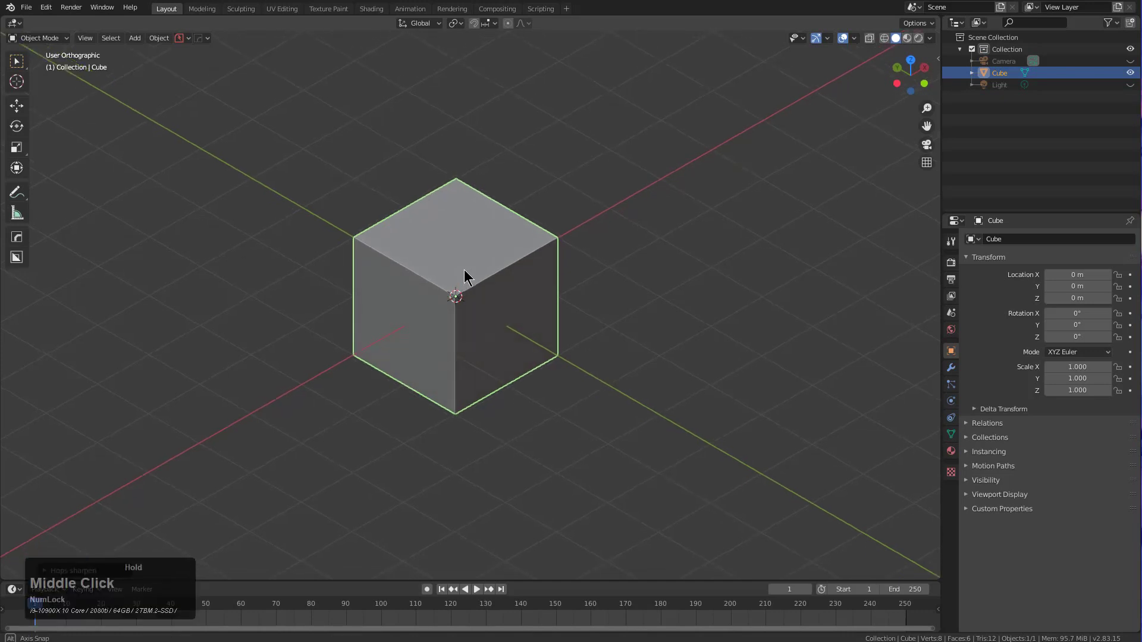
Step: Preview a Hard Ops bevel on the cube and cancel it
key("q")
left_click(525, 345)
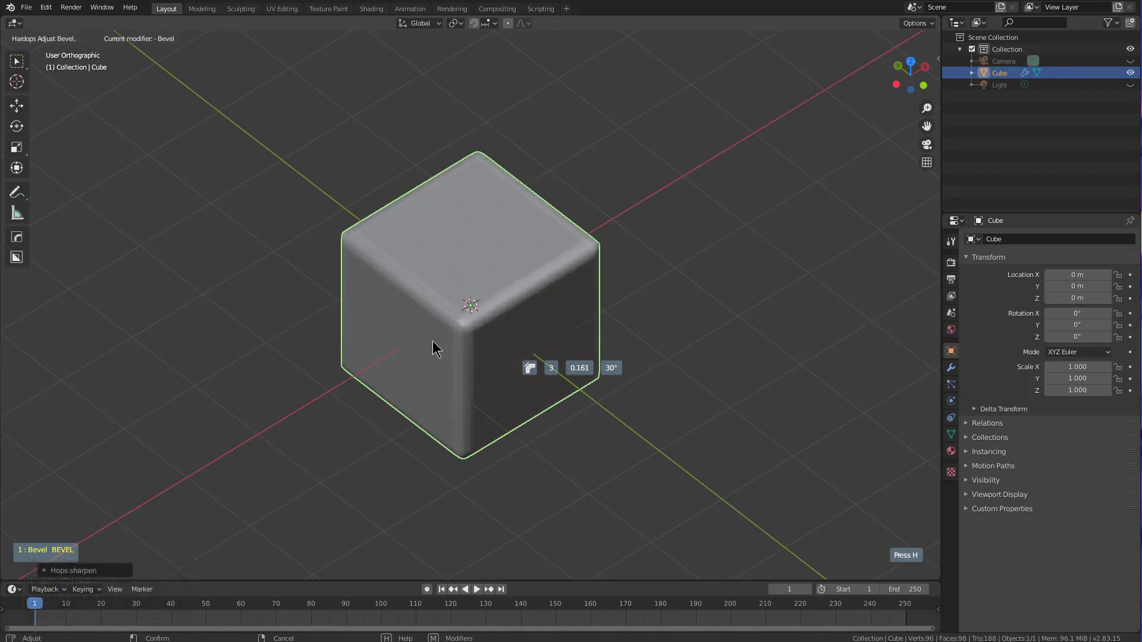
right_click(436, 347)
Step: Run the bevel again, scrolling toward seven segments at about 0.388 width
key("q")
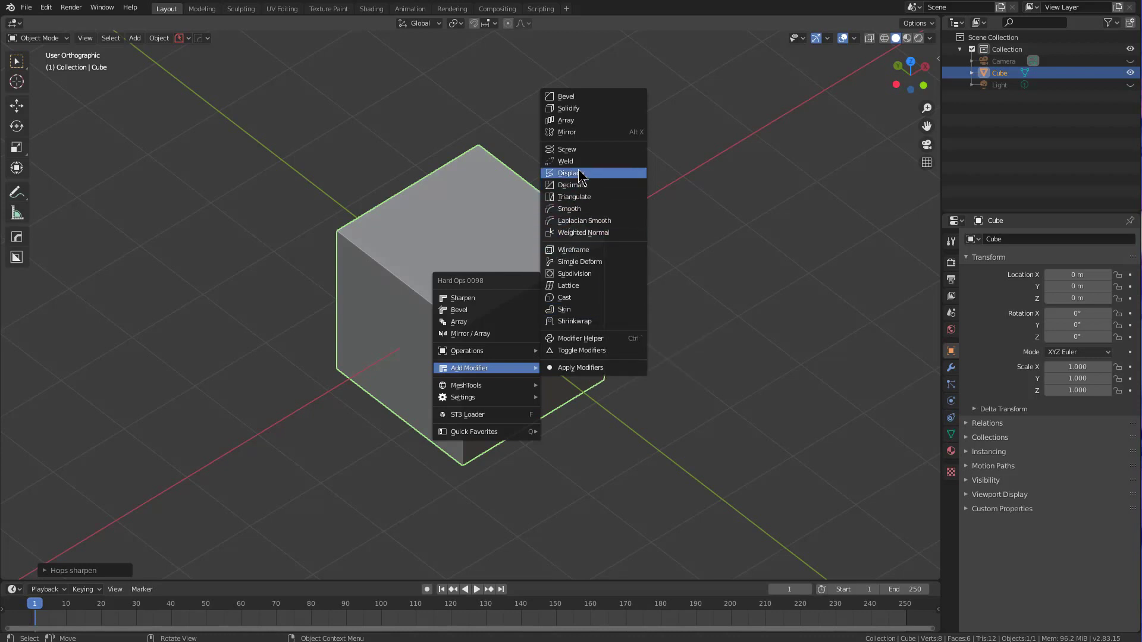
middle_click(501, 302)
scroll("up", 3)
Step: Raise the bevel to eight segments and narrow its width to about 0.243
key("q")
left_click(513, 297)
scroll("up", 3)
scroll("up", 3)
scroll("up", 3)
type("1 : Bevel BEVEL")
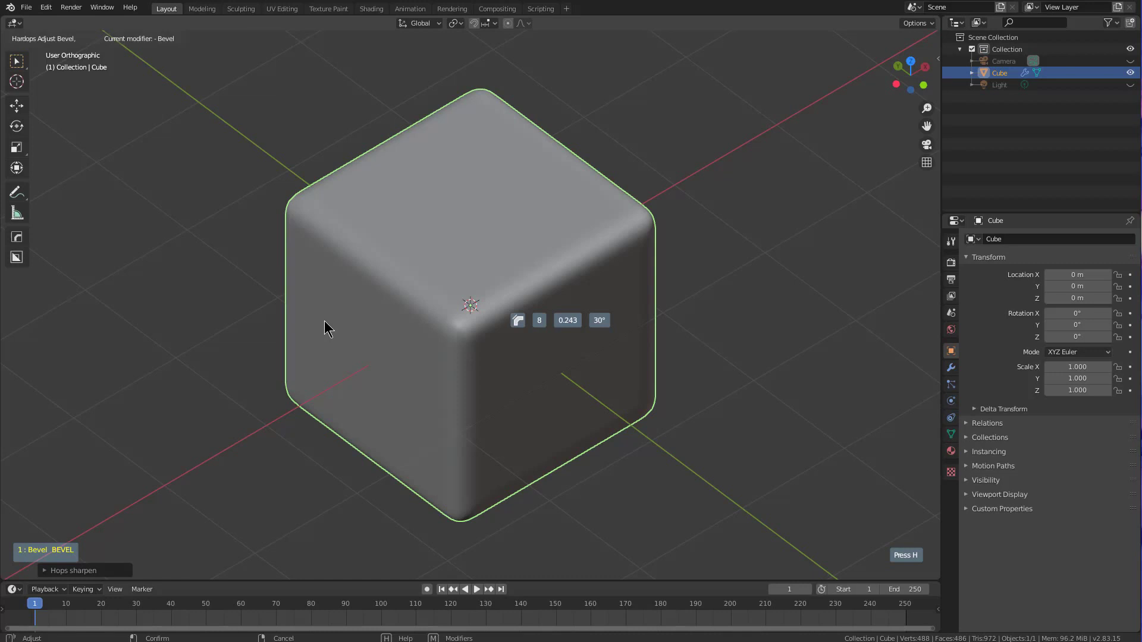
Step: Drop the bevel and add a Hard Ops array repeating the cube twice along X, 3.39 apart
right_click(328, 327)
key("q")
left_click(447, 361)
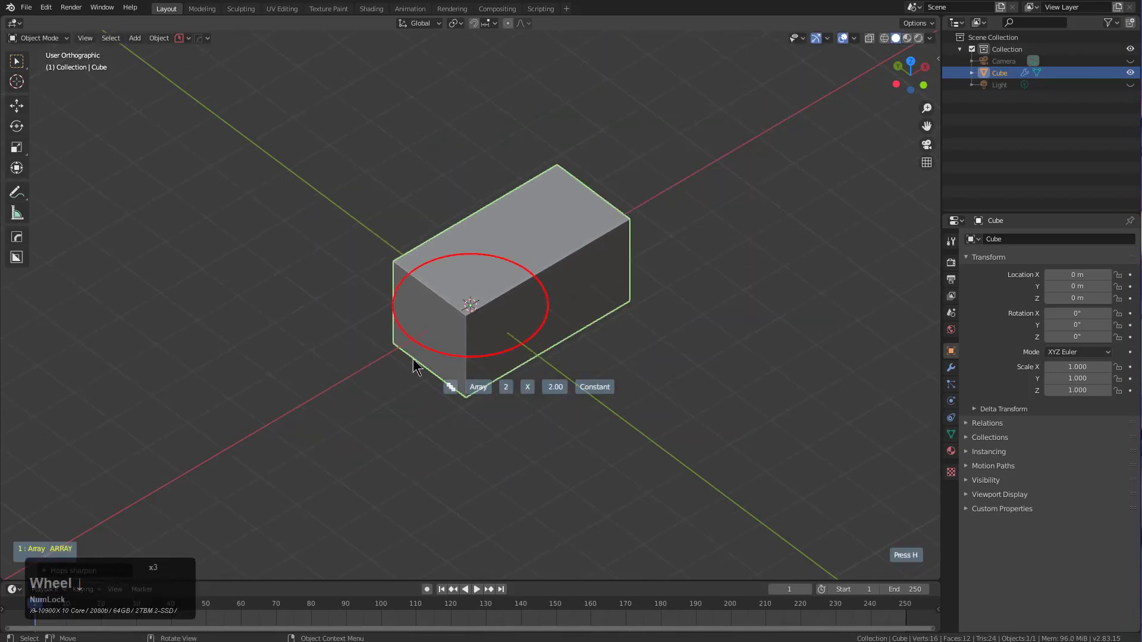
scroll("down", 3)
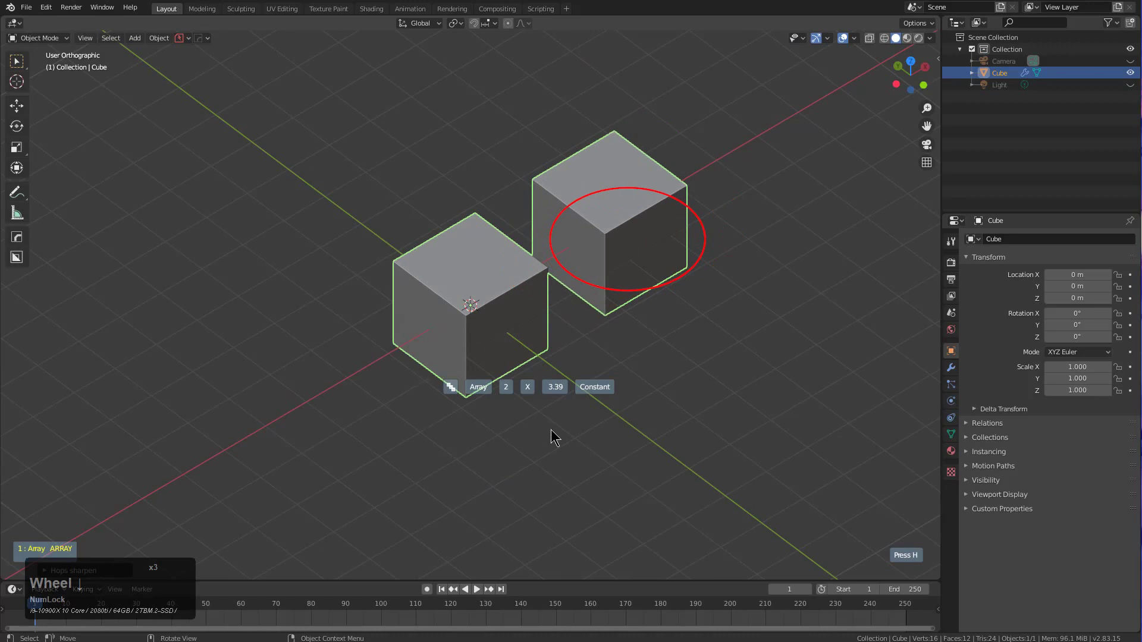
scroll("down", 3)
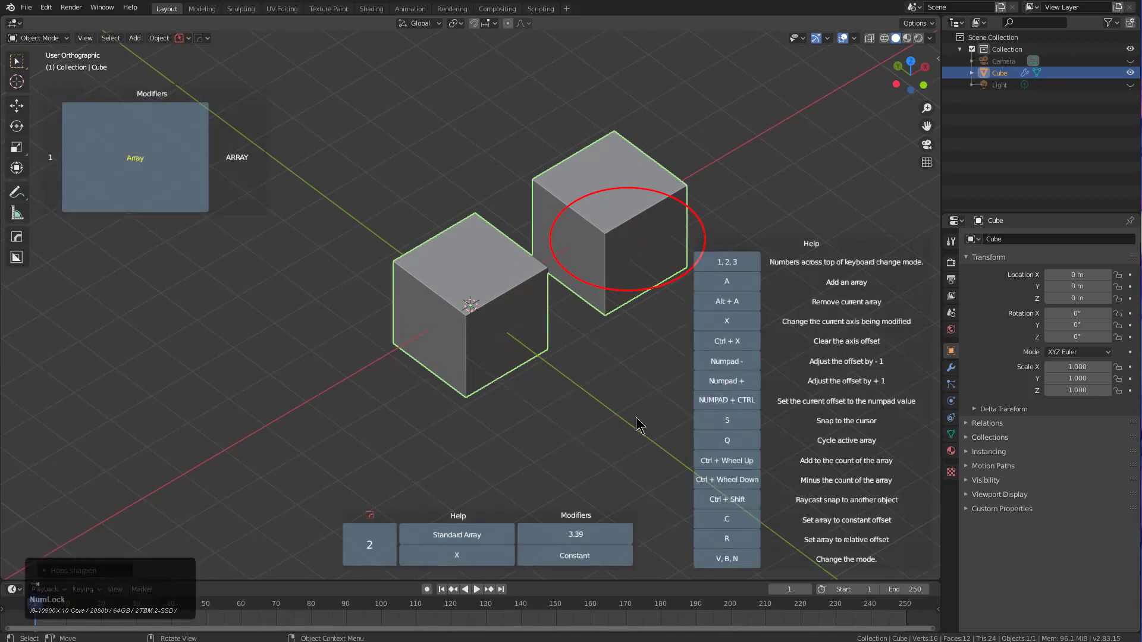
left_click(682, 572)
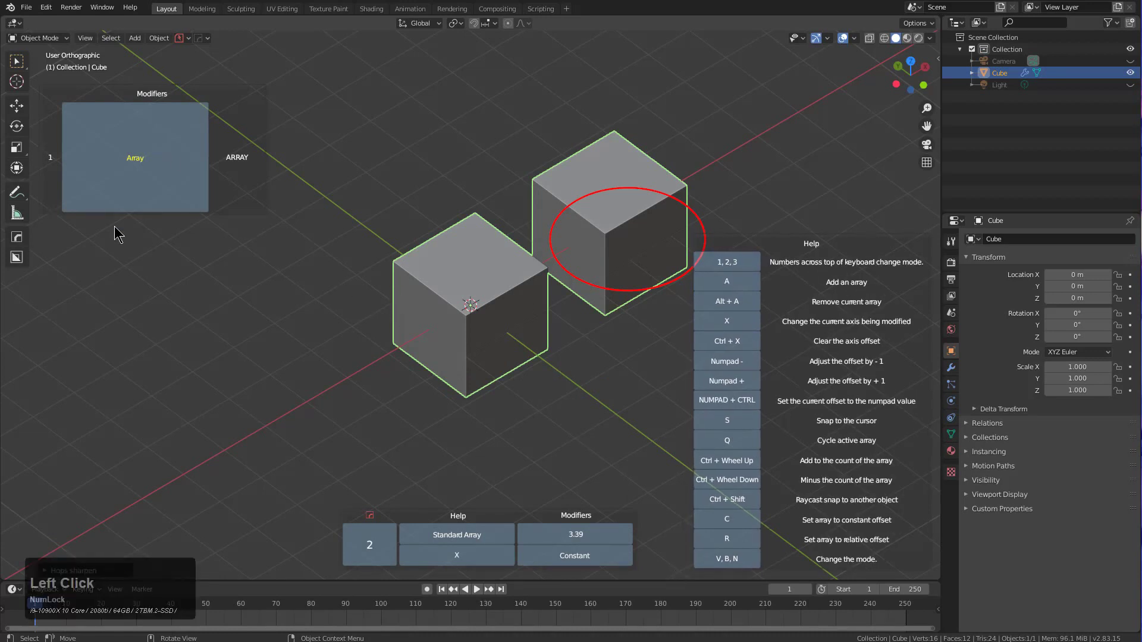
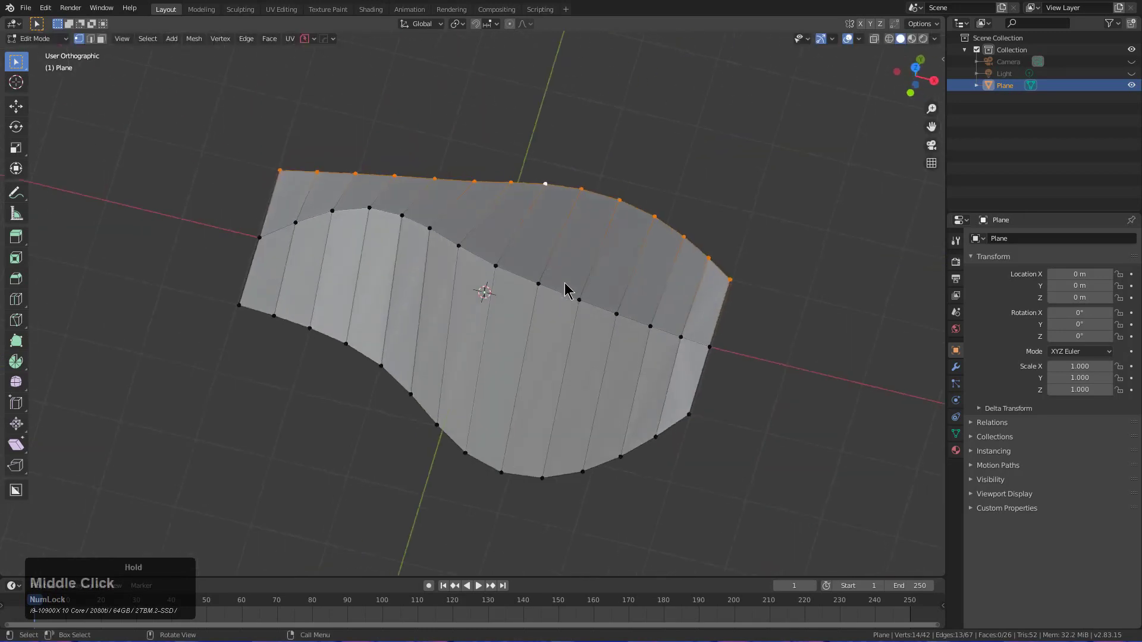
Step: Mark the edge loop across the plane's middle as sharp and bevel those sharp edges
middle_click(551, 281)
left_click(527, 268)
middle_click(530, 281)
scroll("up", 3)
left_click(541, 256)
left_click(543, 258)
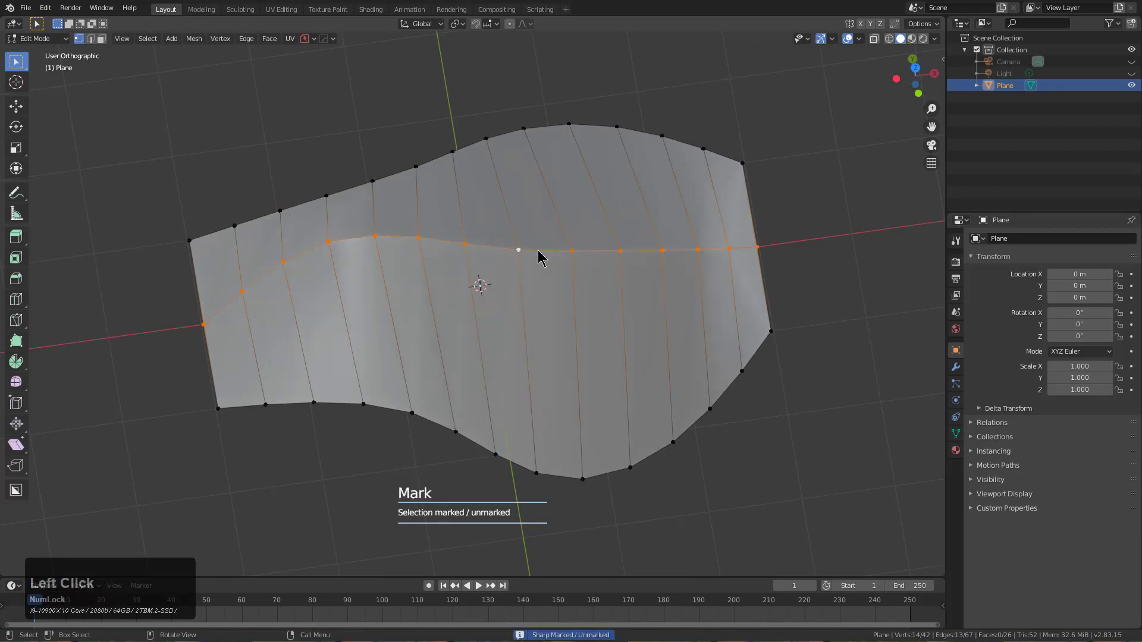
left_click(543, 257)
scroll("up", 3)
left_click(564, 309)
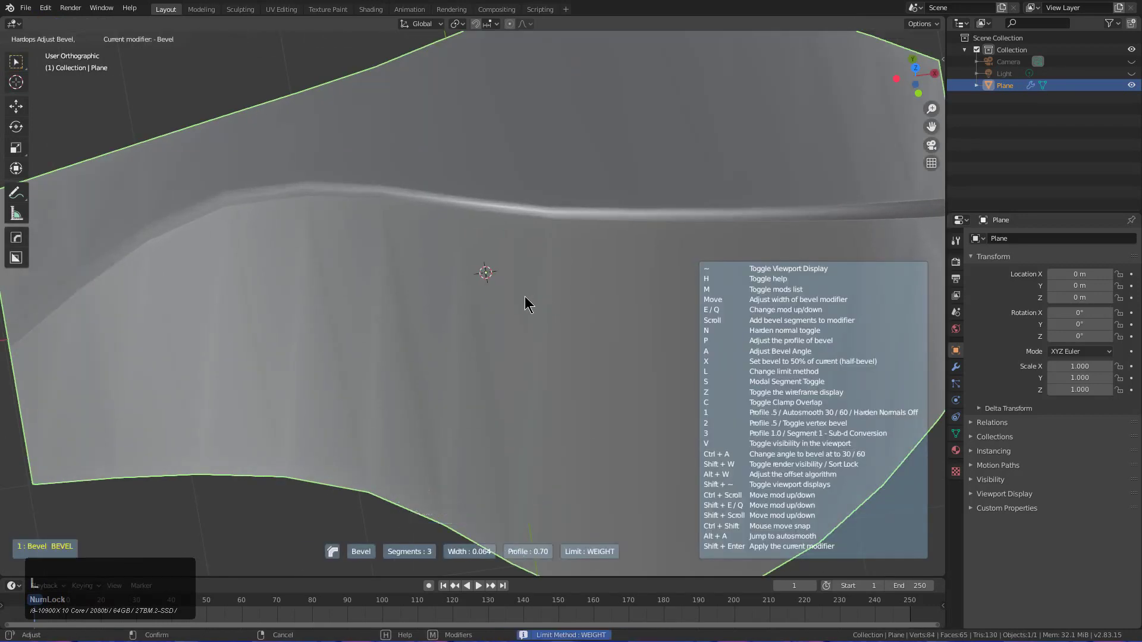
scroll("up", 3)
left_click(530, 300)
scroll("down", 3)
middle_click(612, 320)
scroll("down", 3)
scroll("up", 3)
Step: Review the bevel modifier in the HOps Helper, then interactively adjust and confirm the bevel
key("ctrl+1")
key("ctrl+2")
left_click(524, 402)
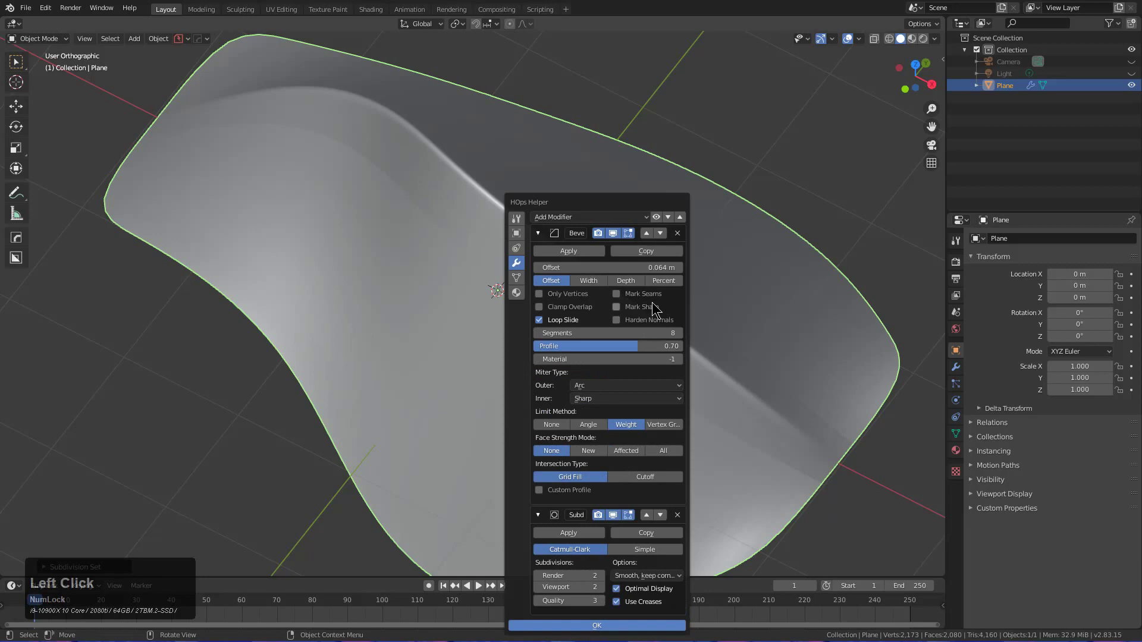
left_click(650, 516)
middle_click(553, 345)
left_click(541, 348)
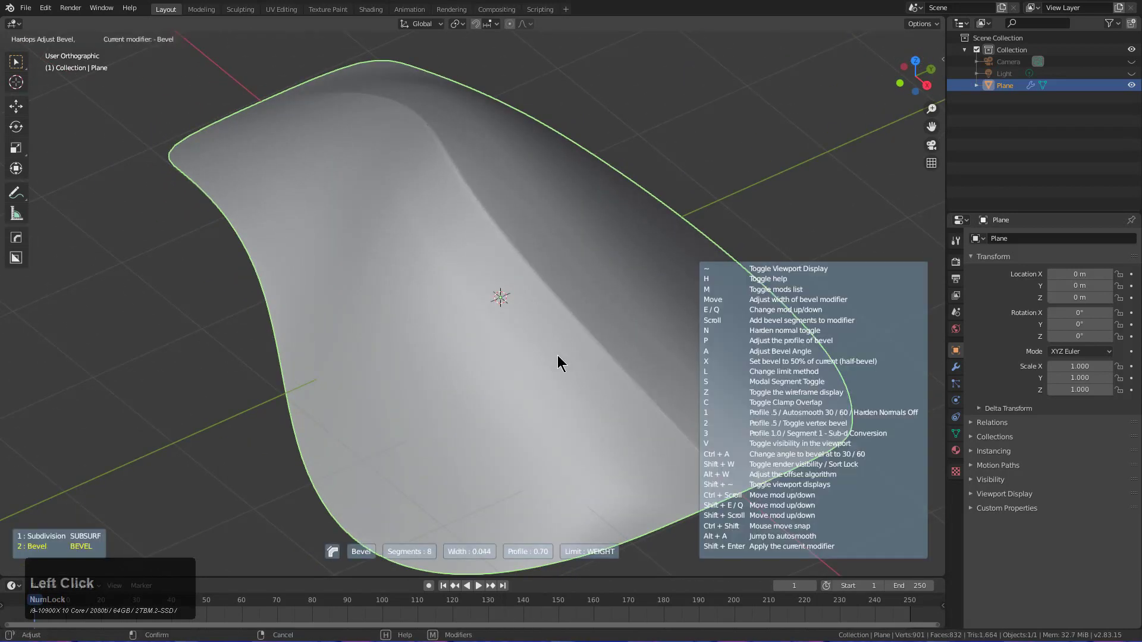
left_click(559, 357)
Step: Mark the selected plane edges as sharp through the Hard Ops Q menu
key("a")
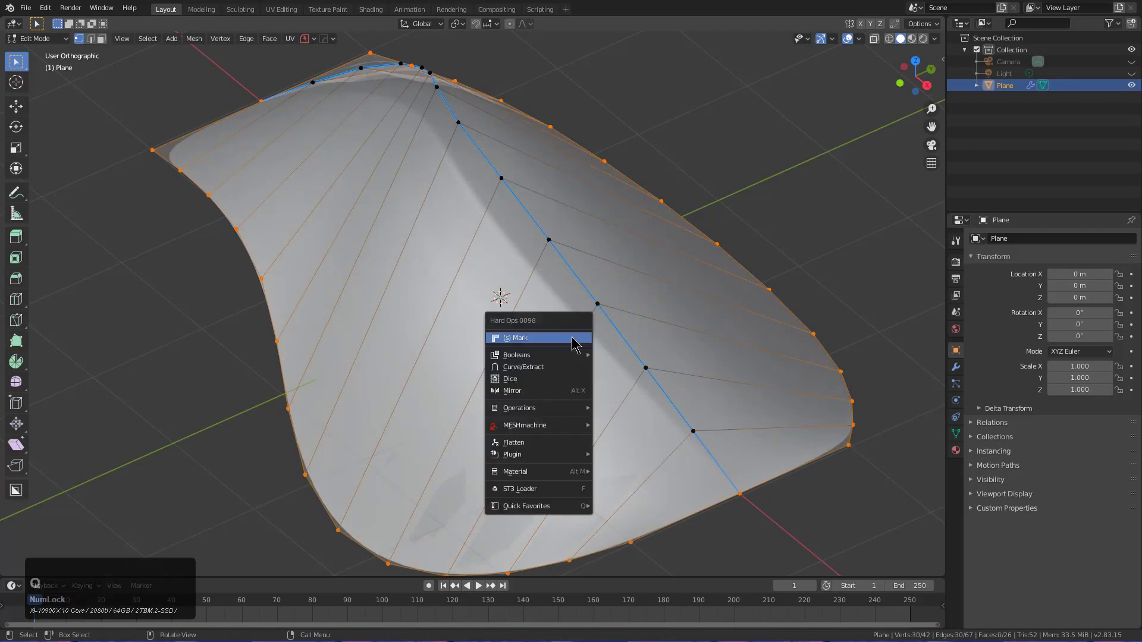
left_click(576, 340)
scroll("down", 3)
middle_click(524, 320)
middle_click(584, 328)
key("q")
left_click(710, 354)
left_click(686, 360)
Step: Place the 3D cursor in front view and bring up the Shift+A add menu for the cube
middle_click(539, 297)
scroll("up", 3)
middle_click(498, 254)
left_click(512, 215)
scroll("down", 3)
middle_click(577, 244)
key("KP_1")
middle_click(531, 294)
middle_click(529, 312)
scroll("up", 3)
right_click(424, 275)
key("shift+a")
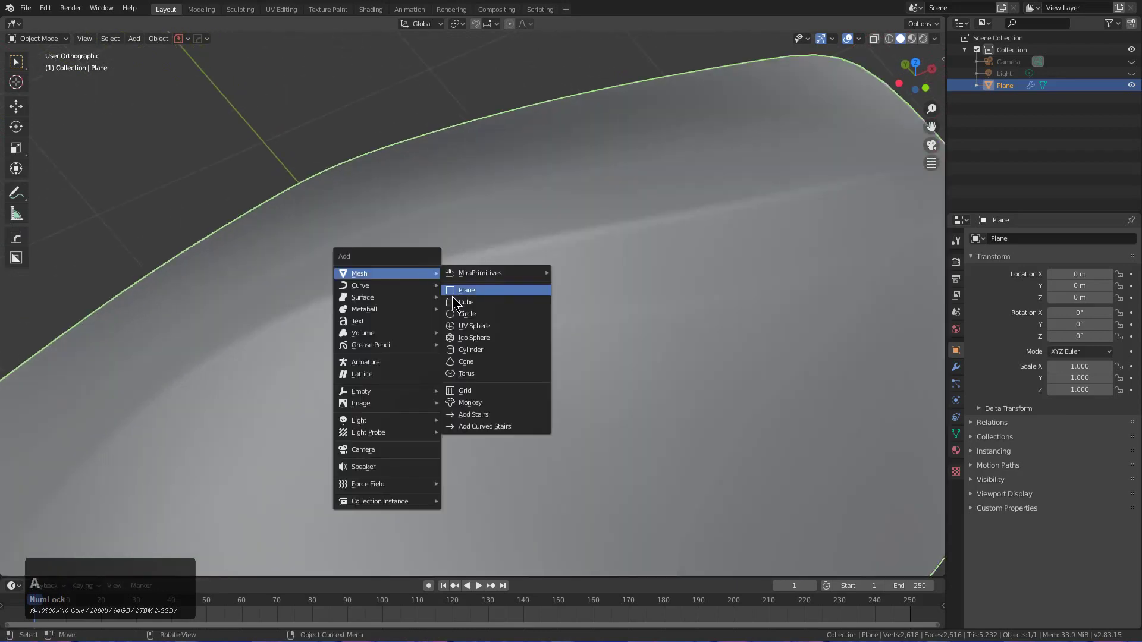
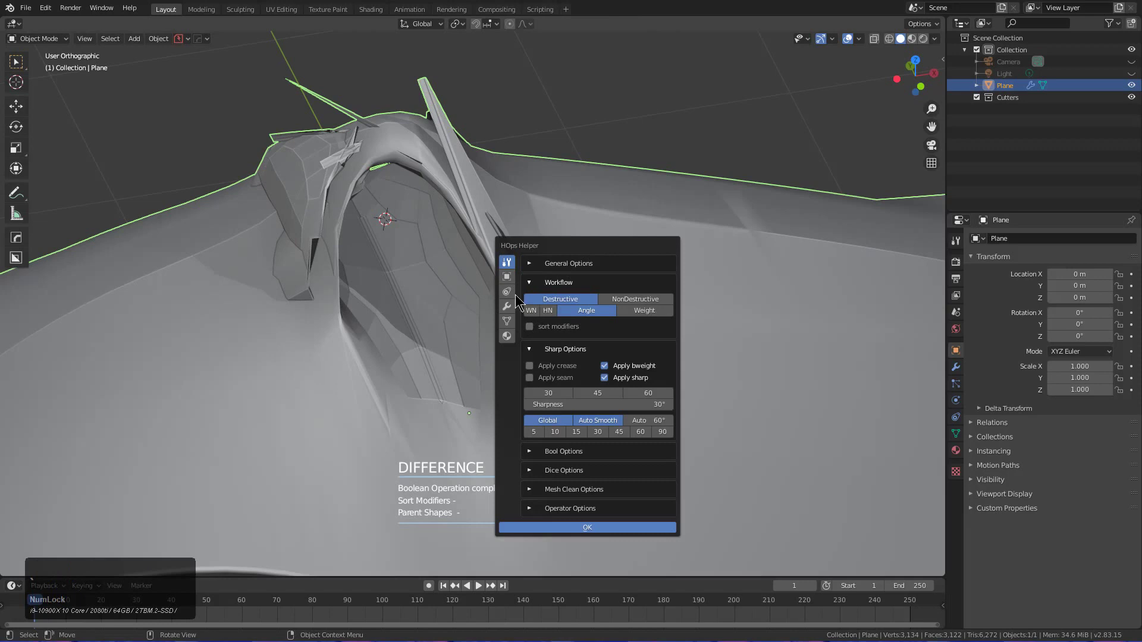
Step: Check the Subdivision, Bevel and Solidify entries in the plane's modifier list
left_click(509, 314)
left_click(534, 45)
left_click(528, 67)
left_click(534, 85)
left_click(534, 107)
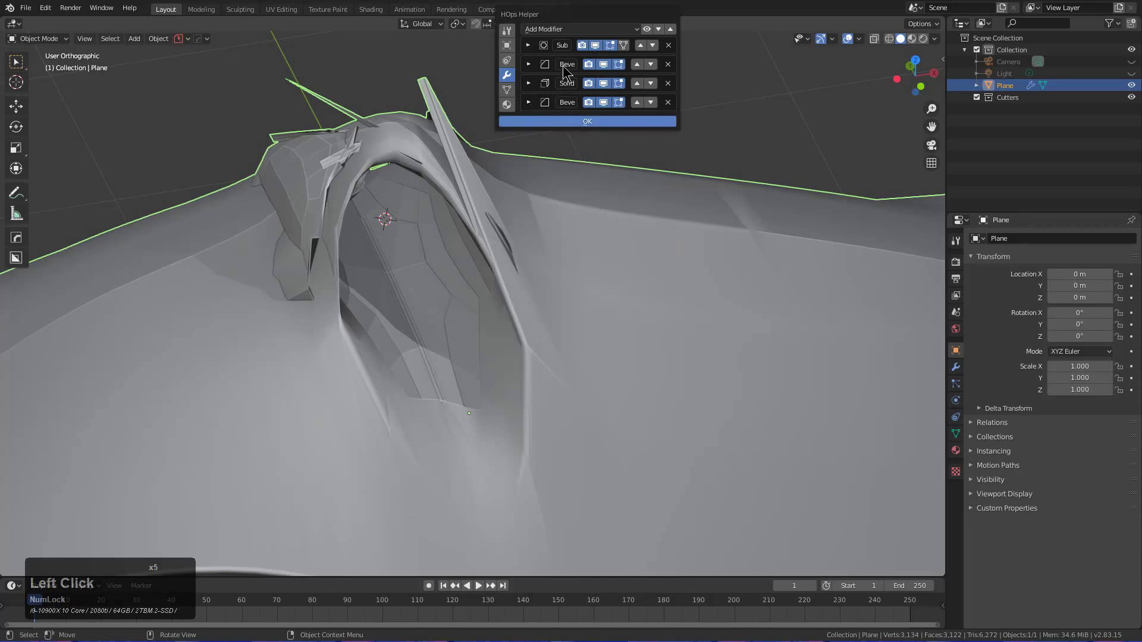
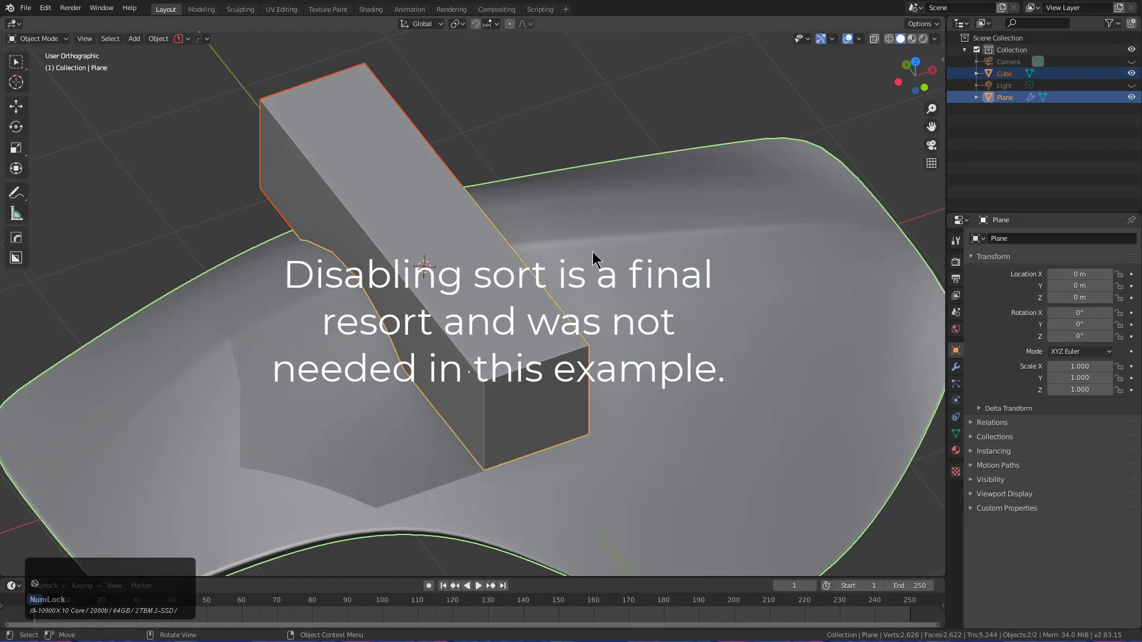
Step: Subtract the box from the plane as a boolean difference and start widening the cutter along X
left_click(596, 254)
middle_click(587, 268)
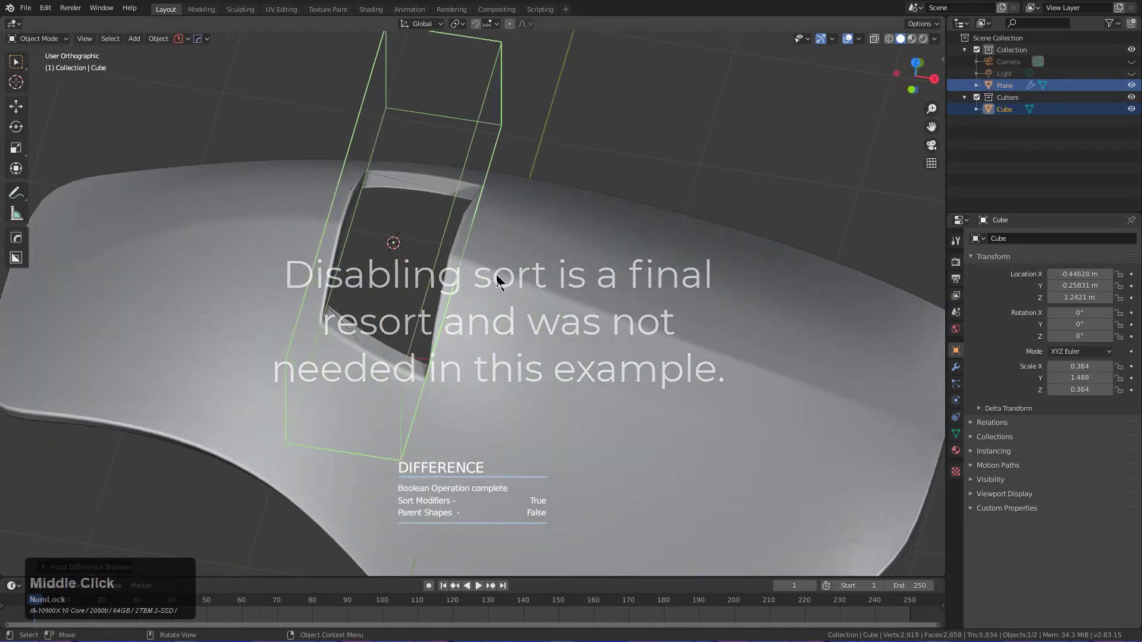
key("s")
key("x")
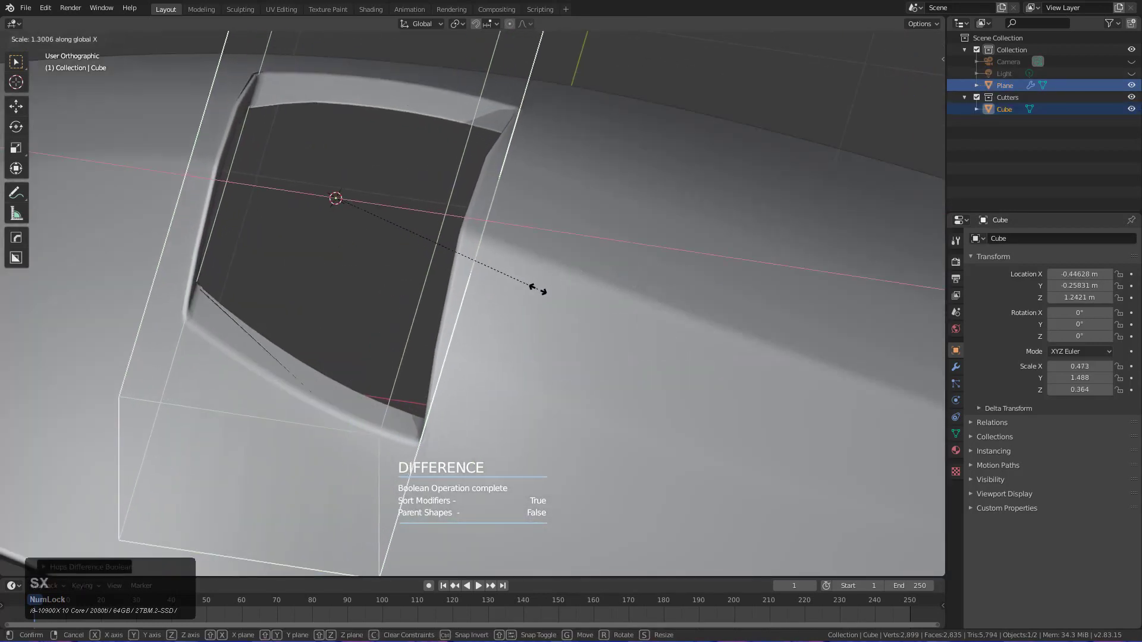
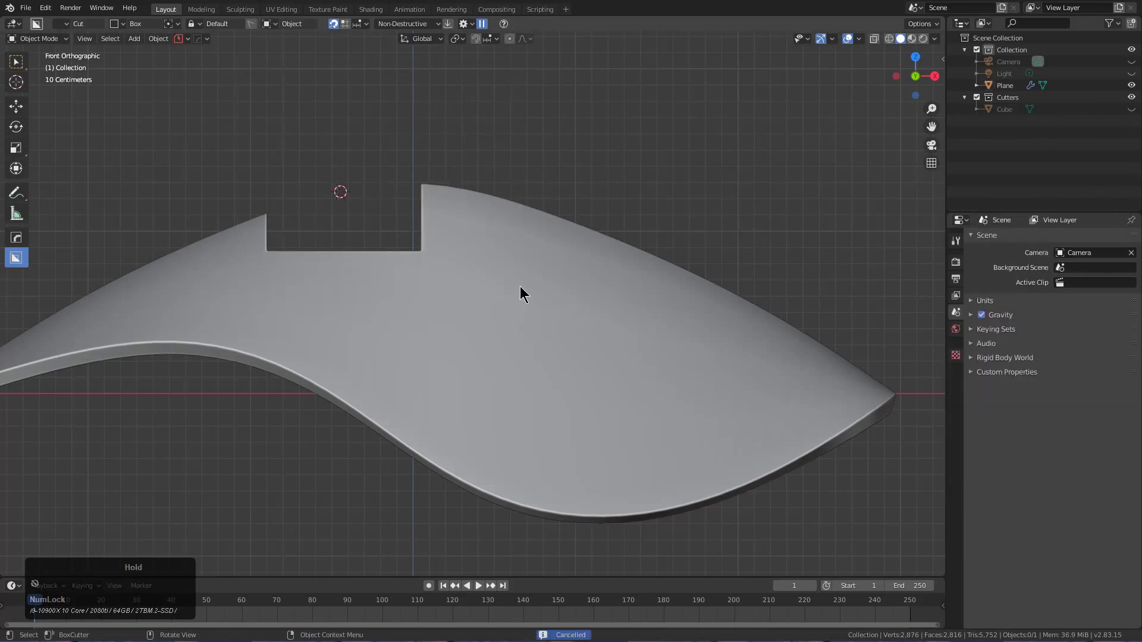
Step: Draw a BoxCutter rectangle over the plane's top edge and confirm the recessed panel cut
left_click(524, 288)
left_click(254, 96)
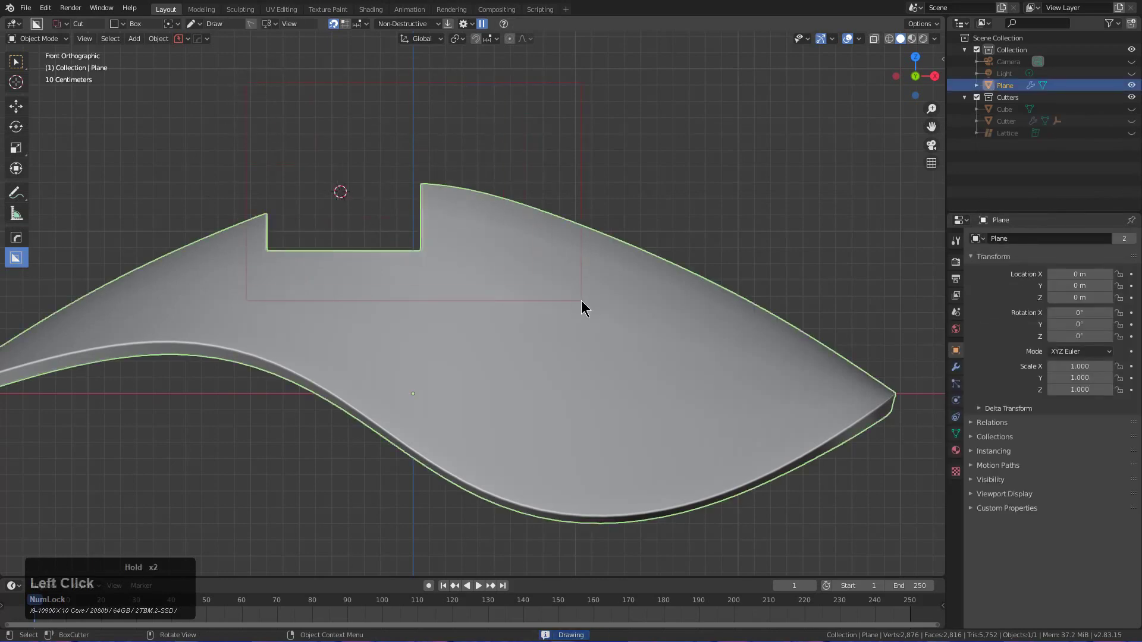
middle_click(490, 285)
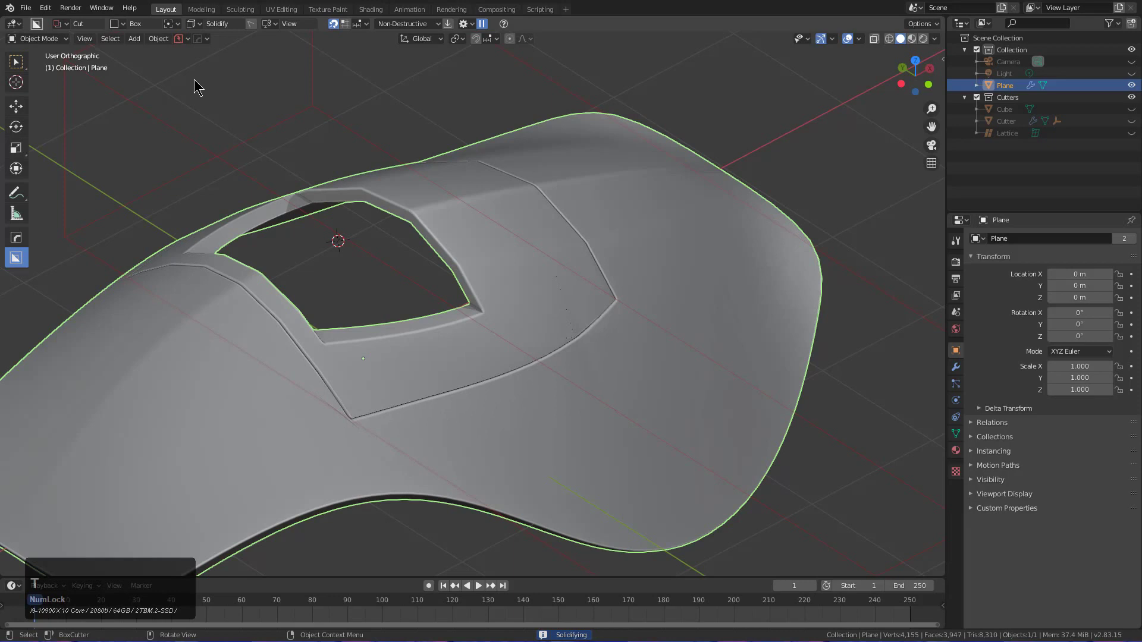
left_click(473, 196)
middle_click(564, 239)
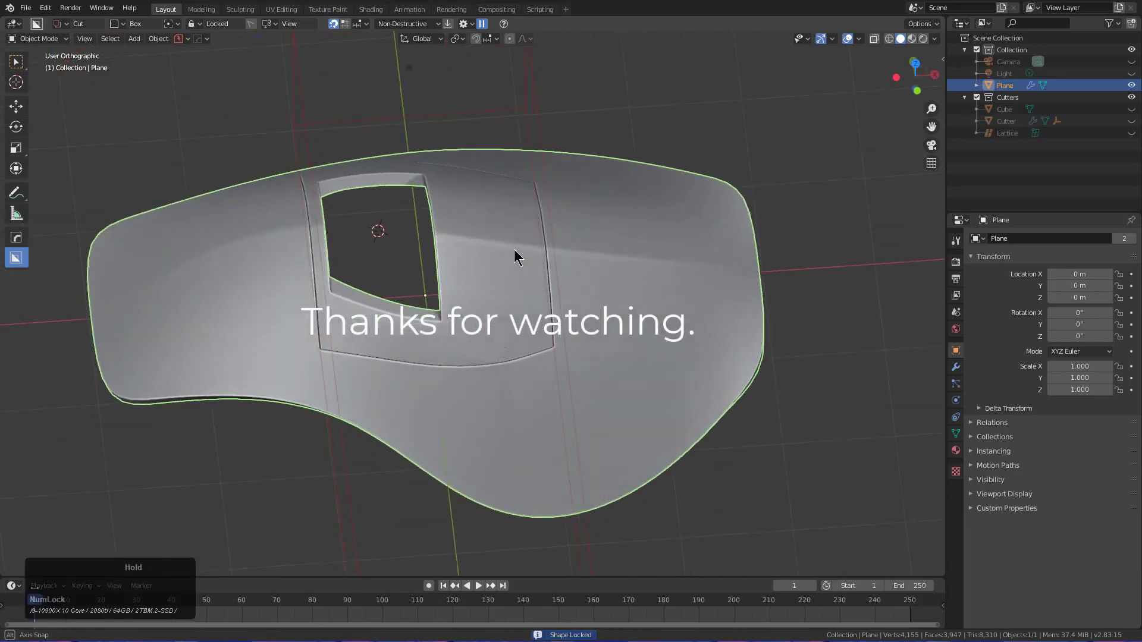
Step: Orbit and zoom out from the plane model before the rendered showcase image
middle_click(586, 280)
scroll("down", 3)
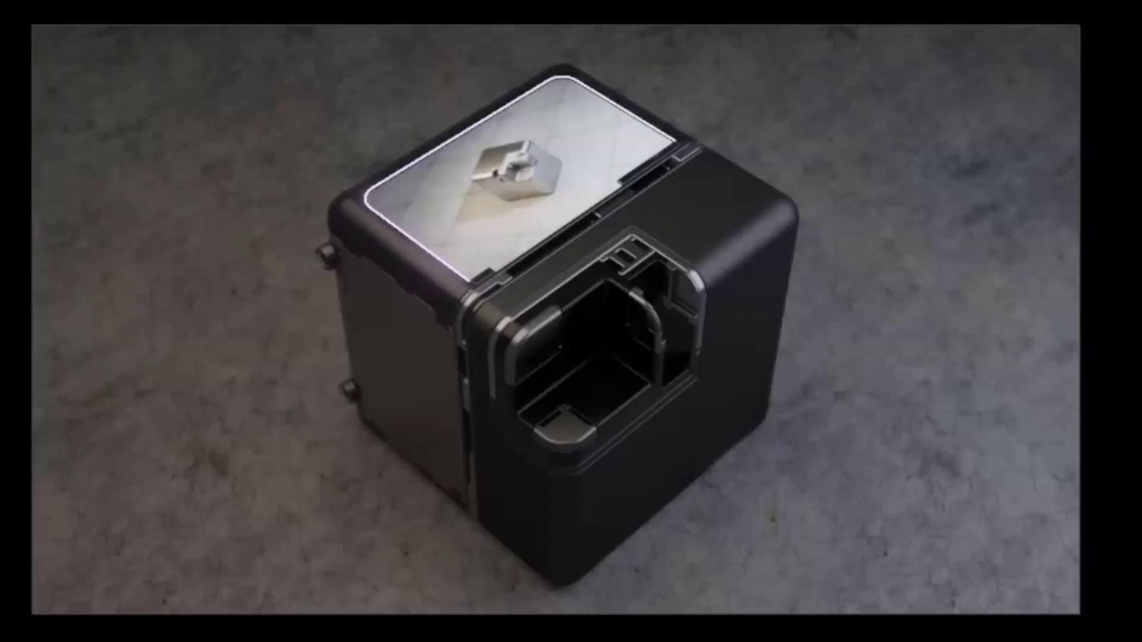